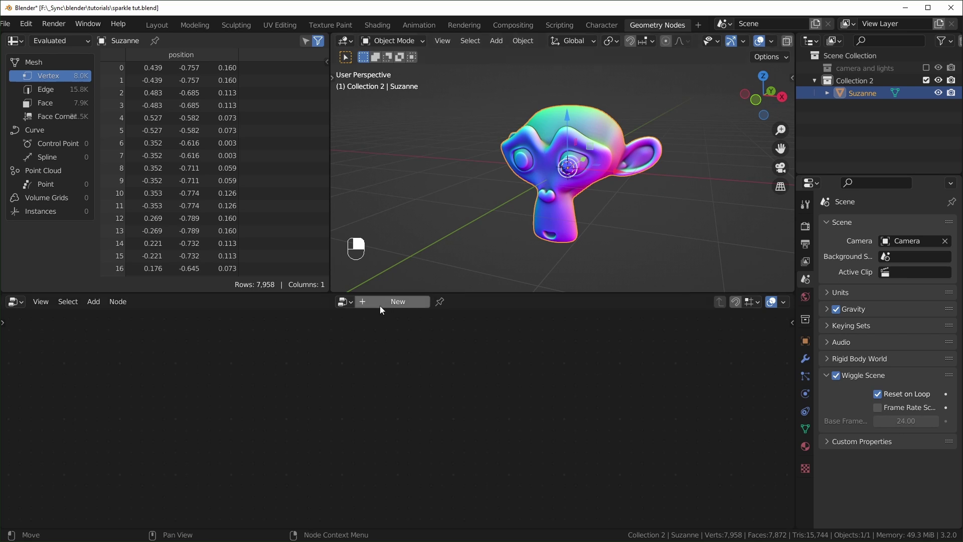
Wire the new Cube mesh primitive into Group Output so Suzanne shows a 1 m cube.
drag(406, 306, 812, 360)
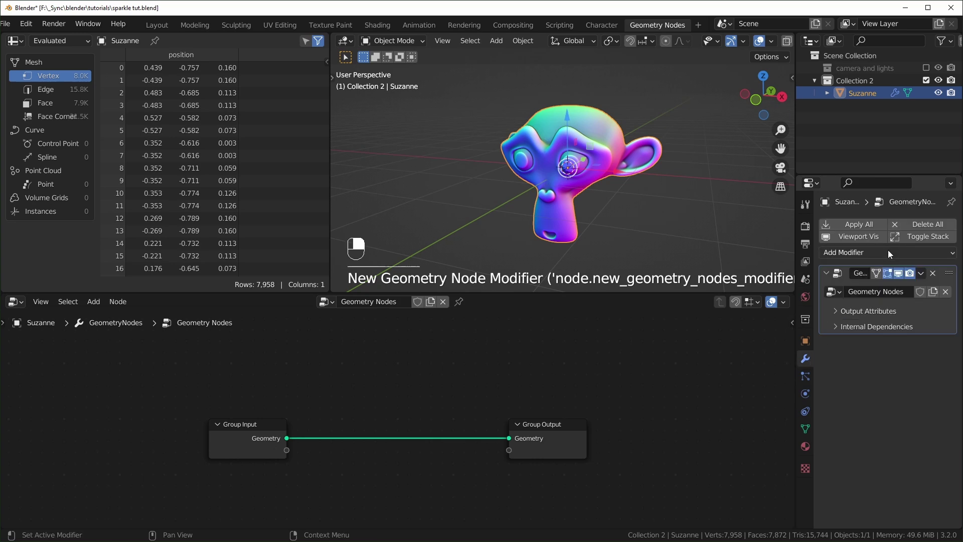
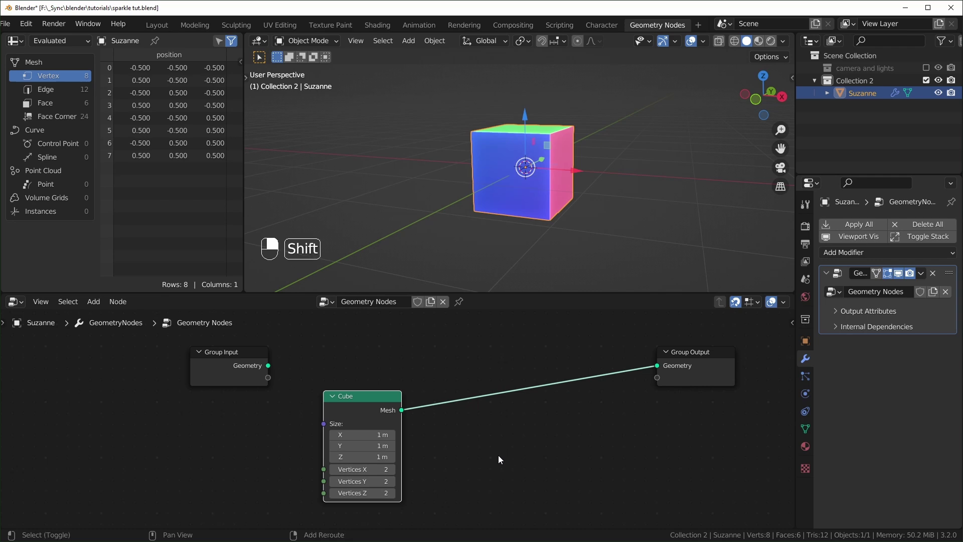
Chain Extrude Mesh, Subdivision Surface and Set Shade Smooth after the 0.01 m Cube to form a spiky star.
key(shift+a)
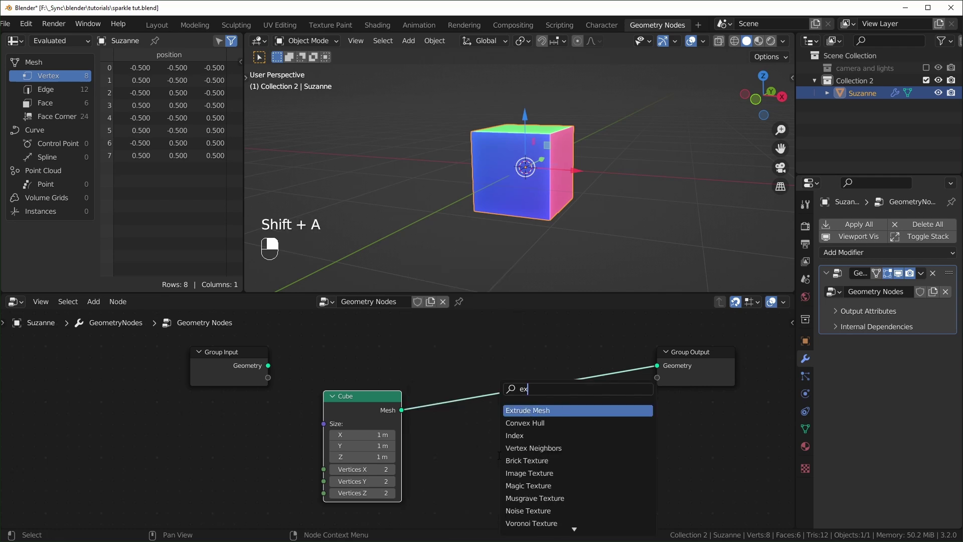
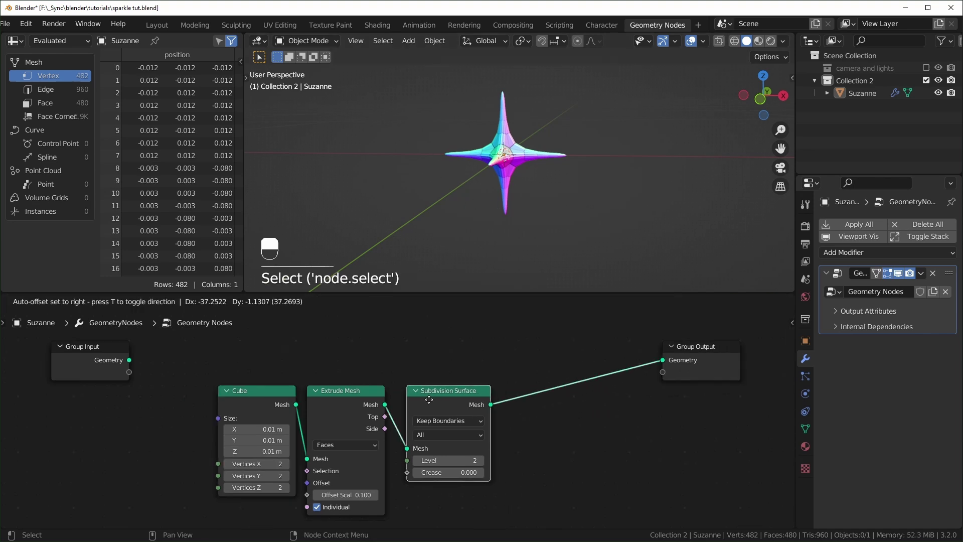
drag(483, 279, 515, 468)
drag(513, 170, 516, 467)
drag(513, 170, 515, 469)
key(shift+a)
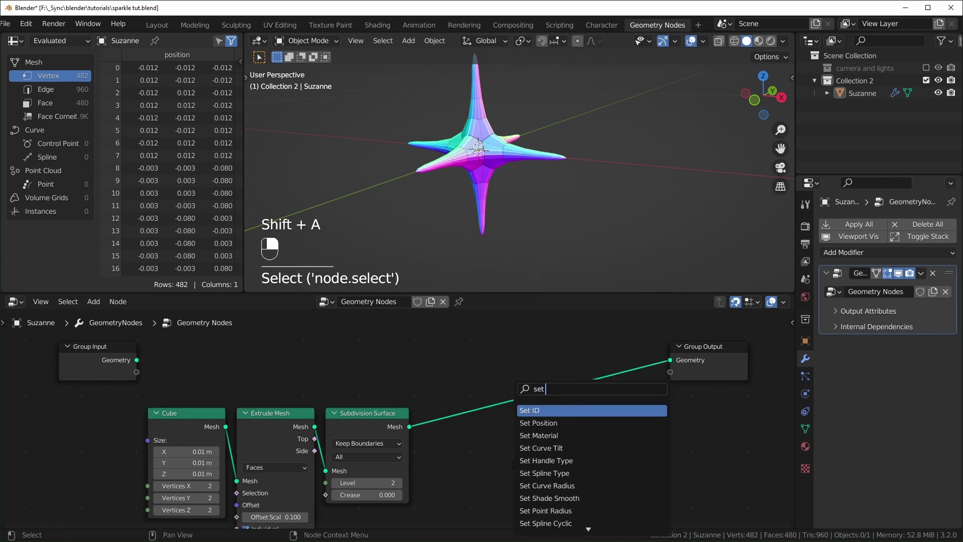
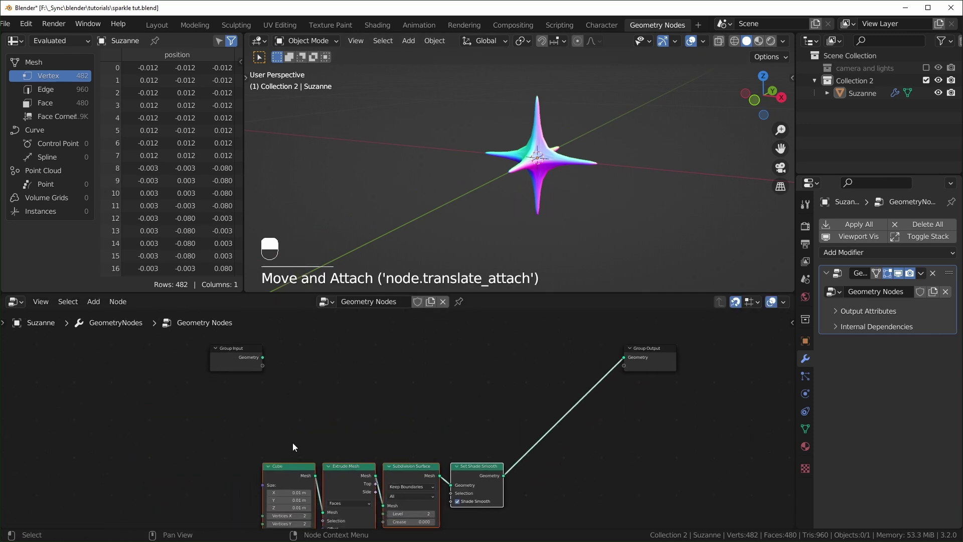
Link Group Input straight to Group Output and search for Distribute Points on Faces.
click(350, 382)
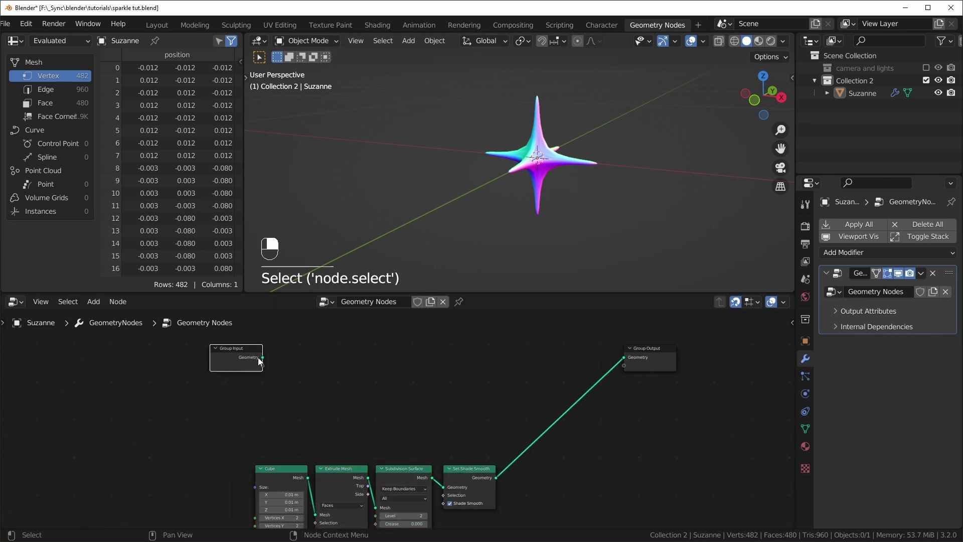
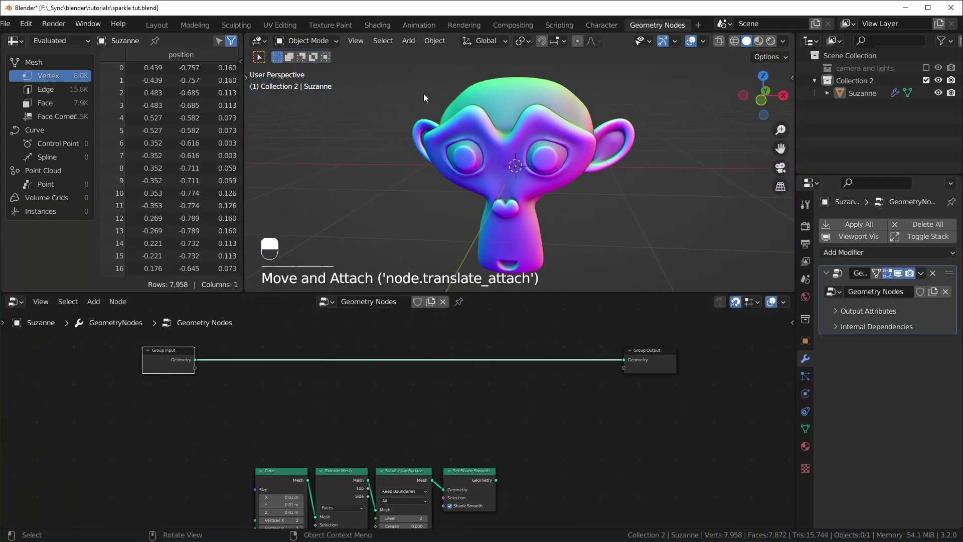
click(558, 102)
drag(542, 118, 444, 424)
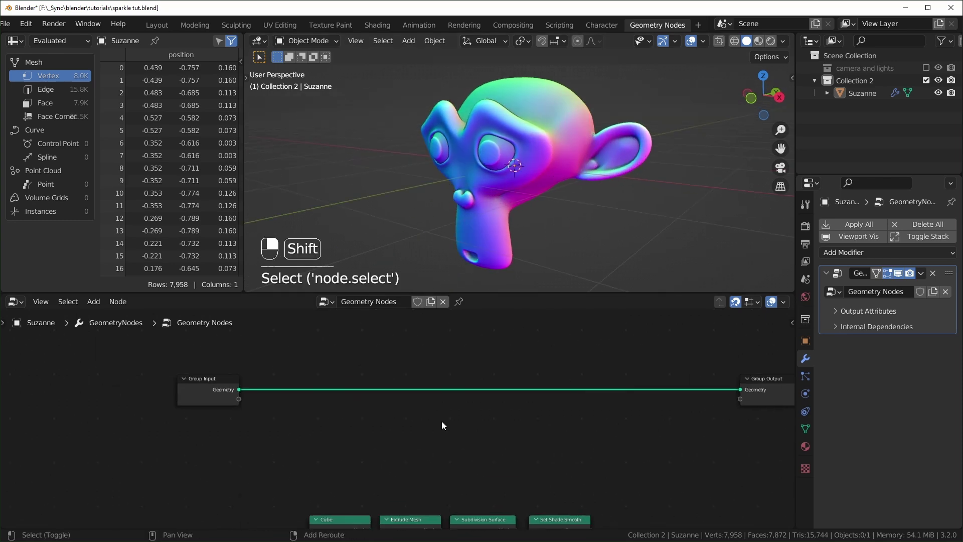
key(shift+a)
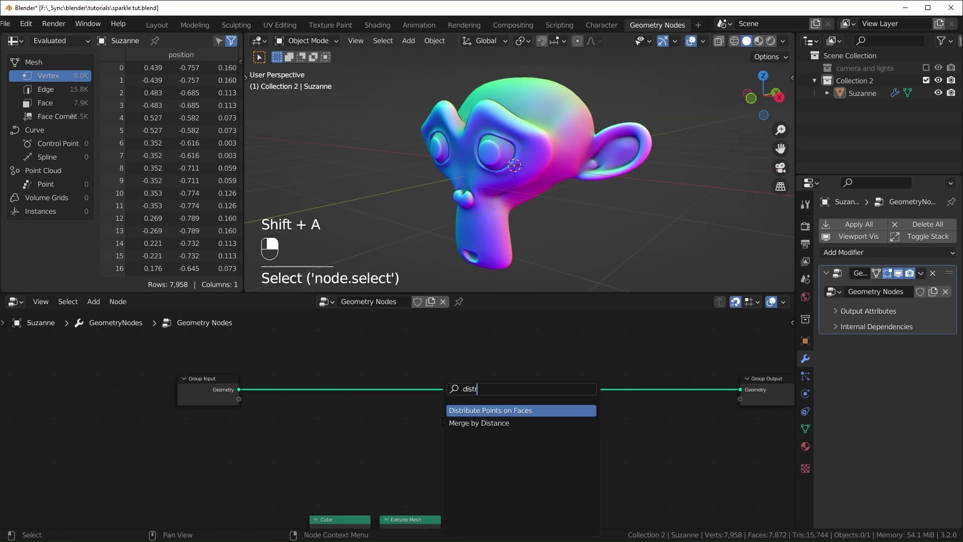
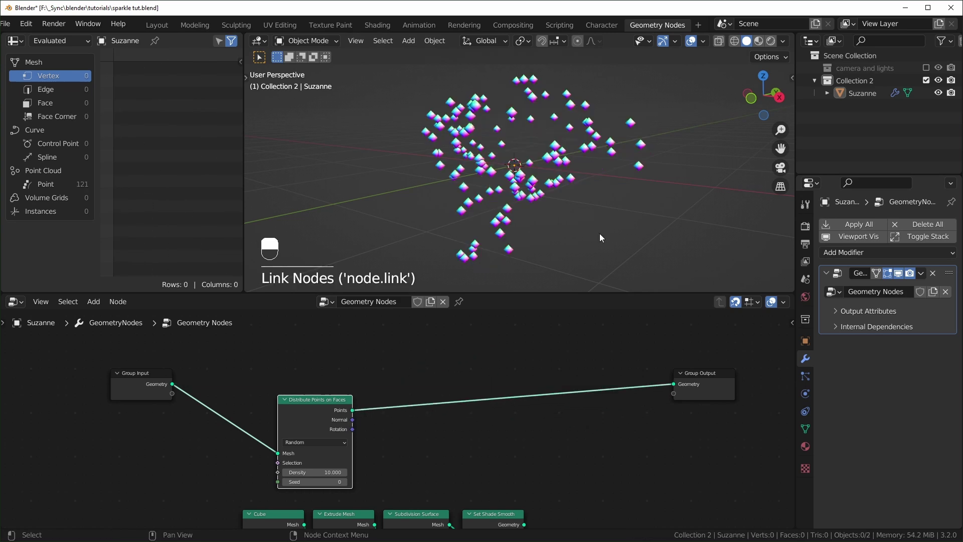
Add Join Geometry merging Suzanne with the scattered points and search for Instance on Points.
key(ctrl+z)
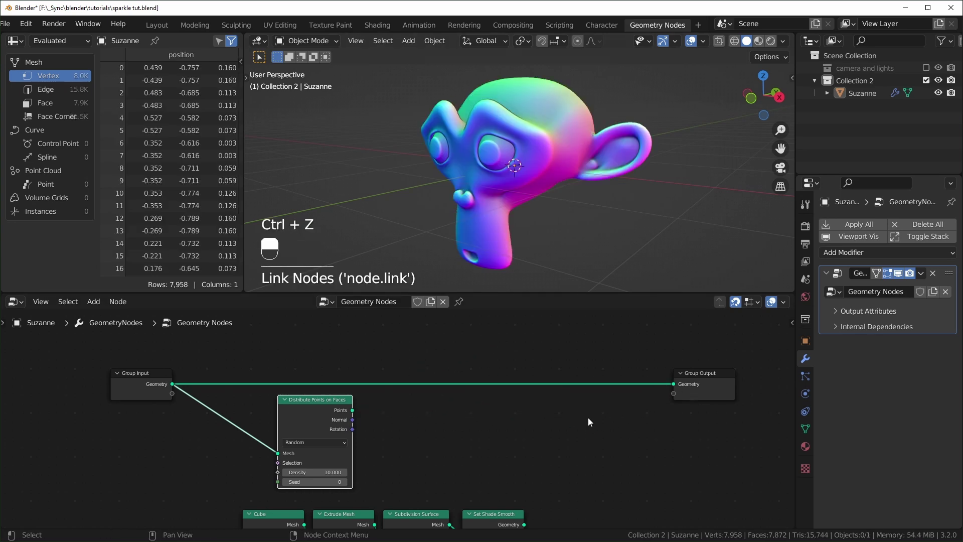
key(shift+a)
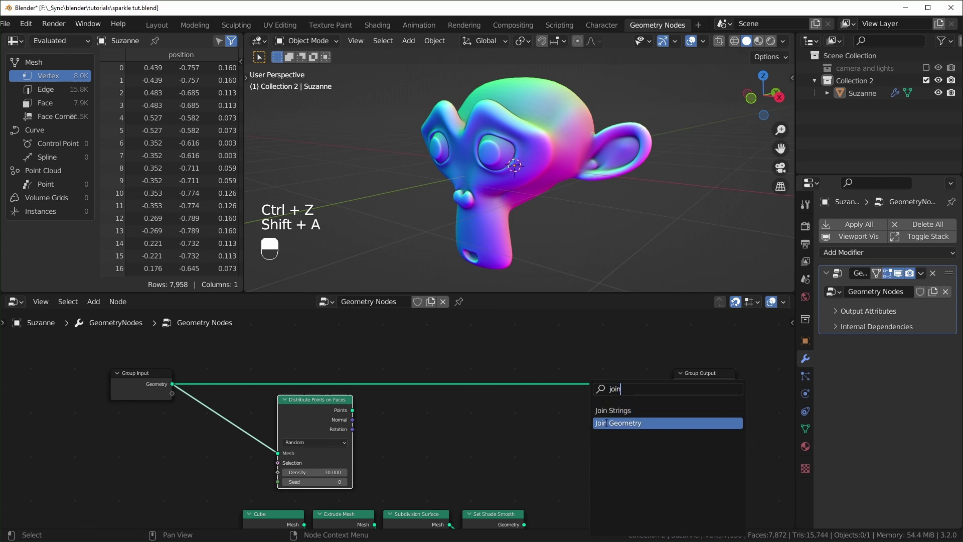
drag(602, 370, 363, 421)
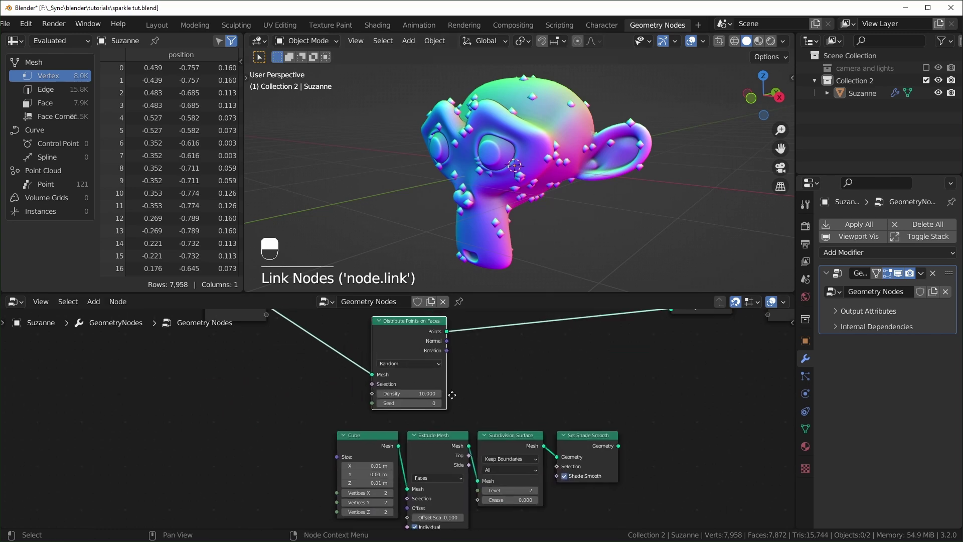
drag(591, 502, 406, 364)
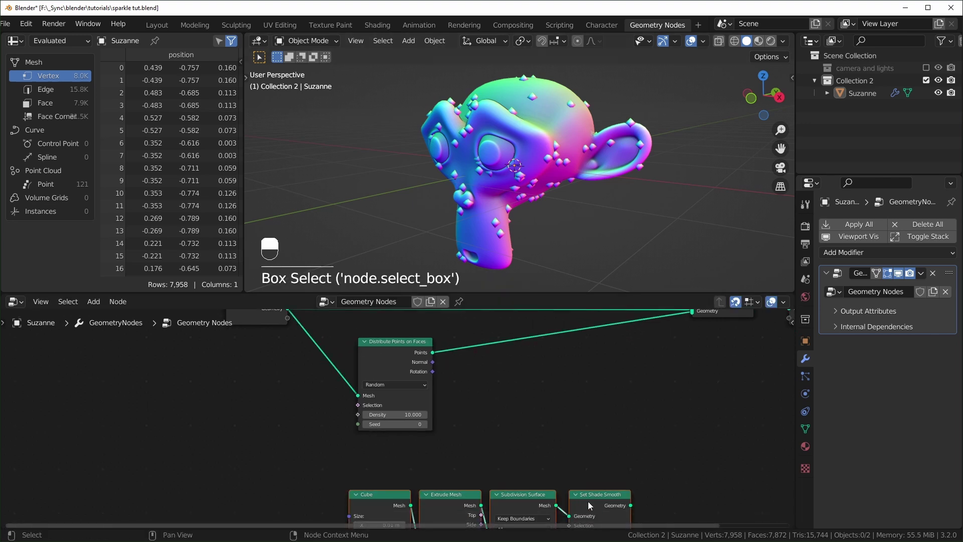
key(shift+a)
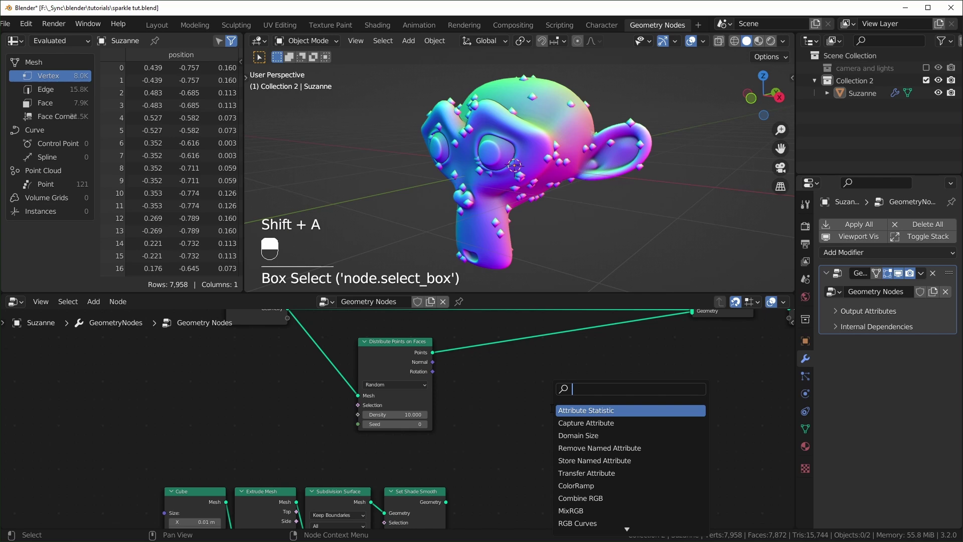
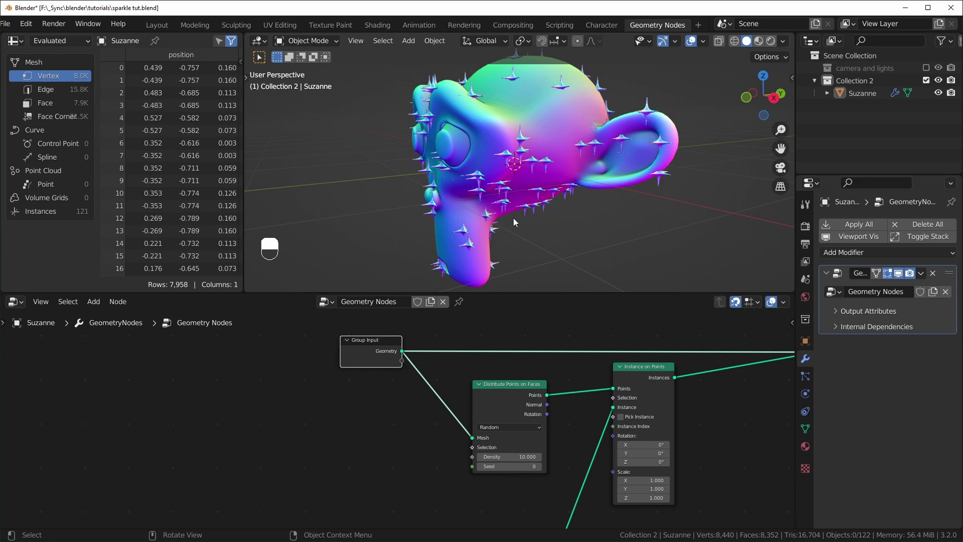
Orbit around Suzanne to inspect the sparkle stars on her head.
middle_click(503, 226)
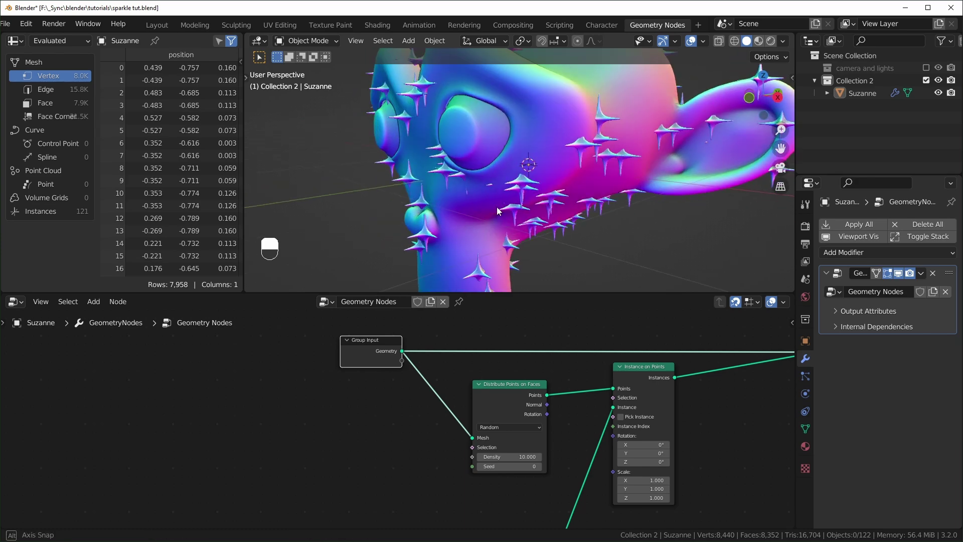
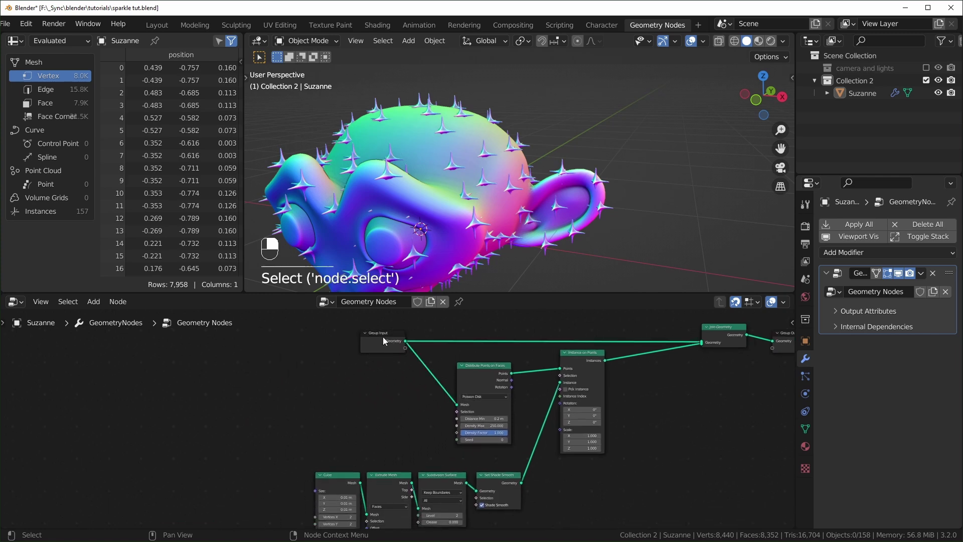
Insert Extrude Mesh after Group Input and link its mesh into Distribute Points on Faces.
click(346, 332)
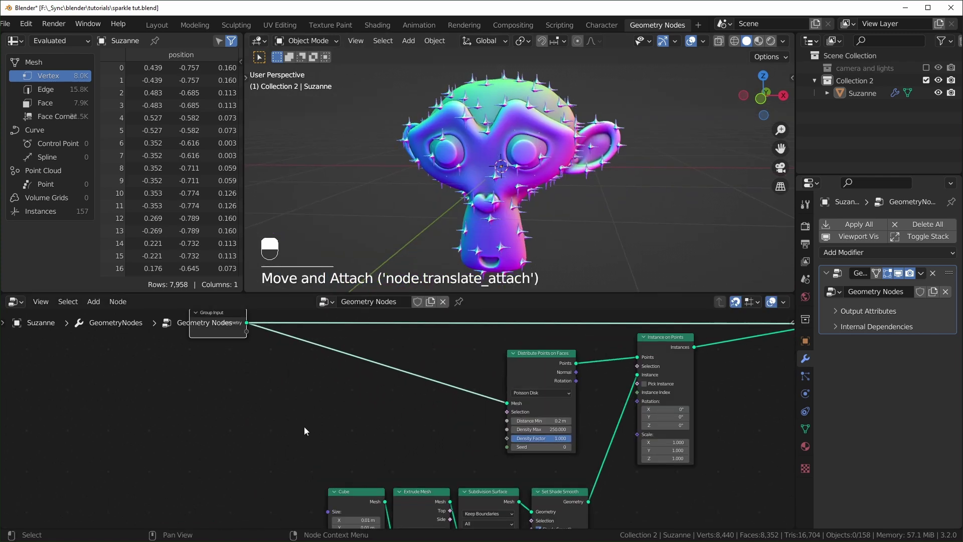
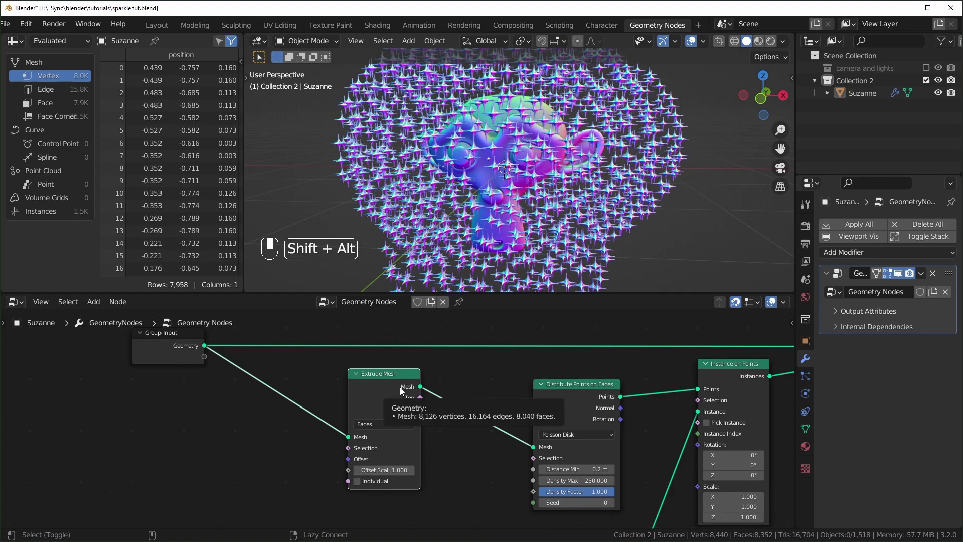
middle_click(403, 391)
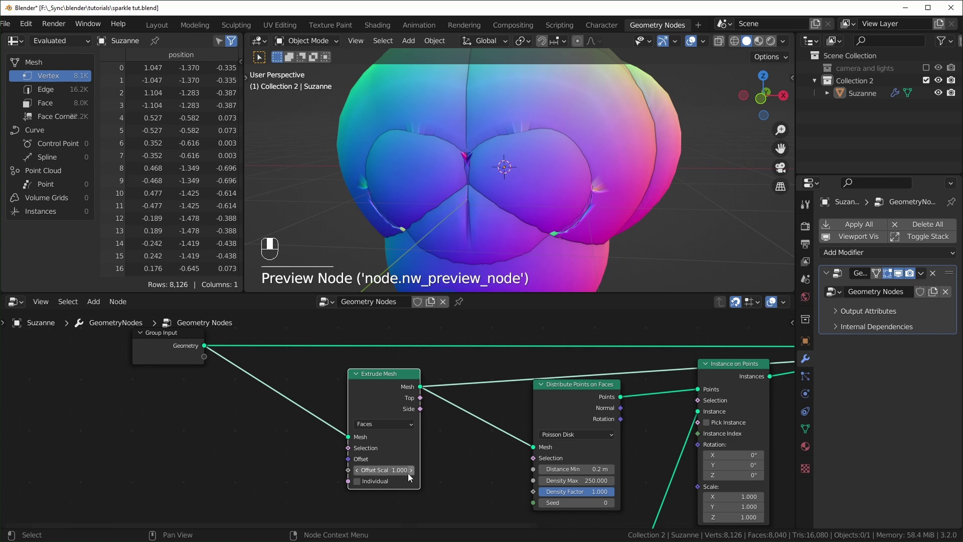
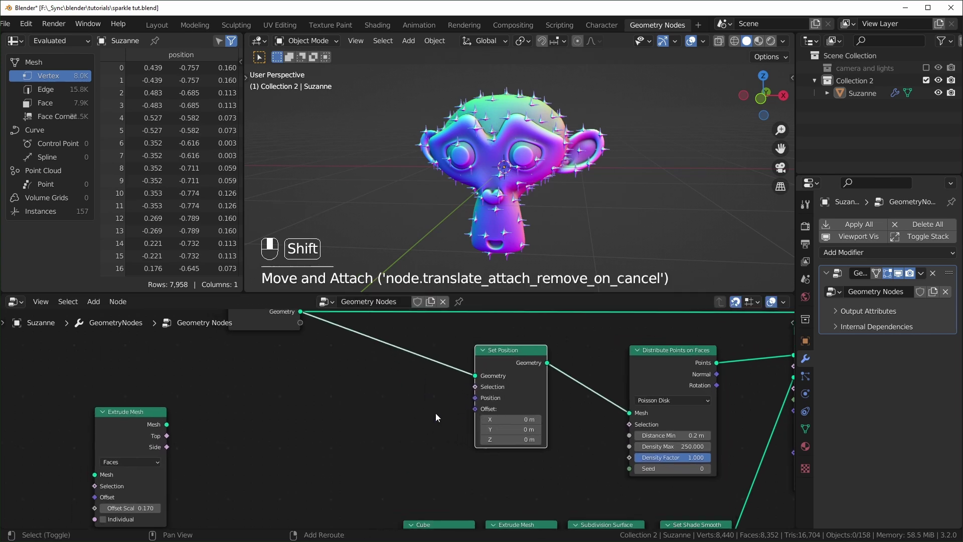
Add a Normal node and a Vector Math node for the Set Position offset.
key(shift+a)
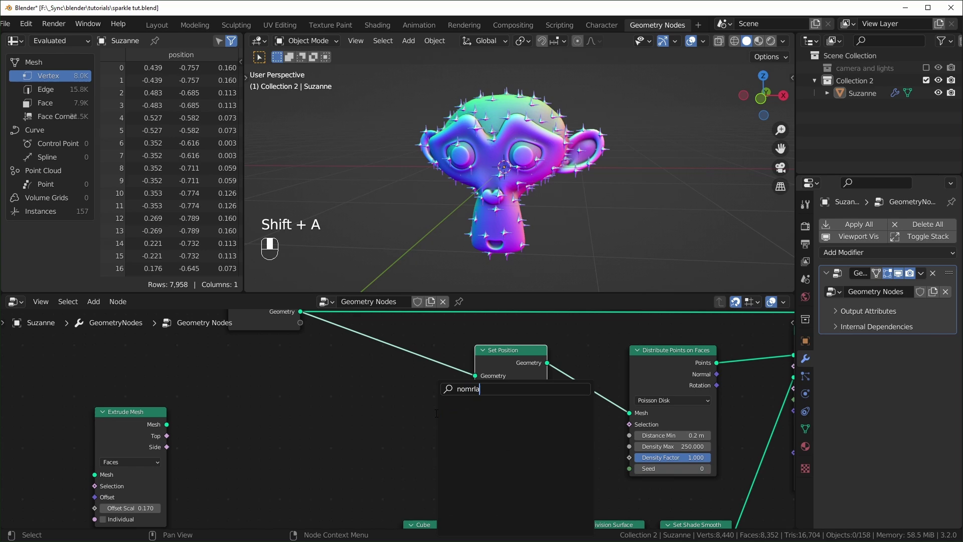
key(BackSpace)
click(303, 387)
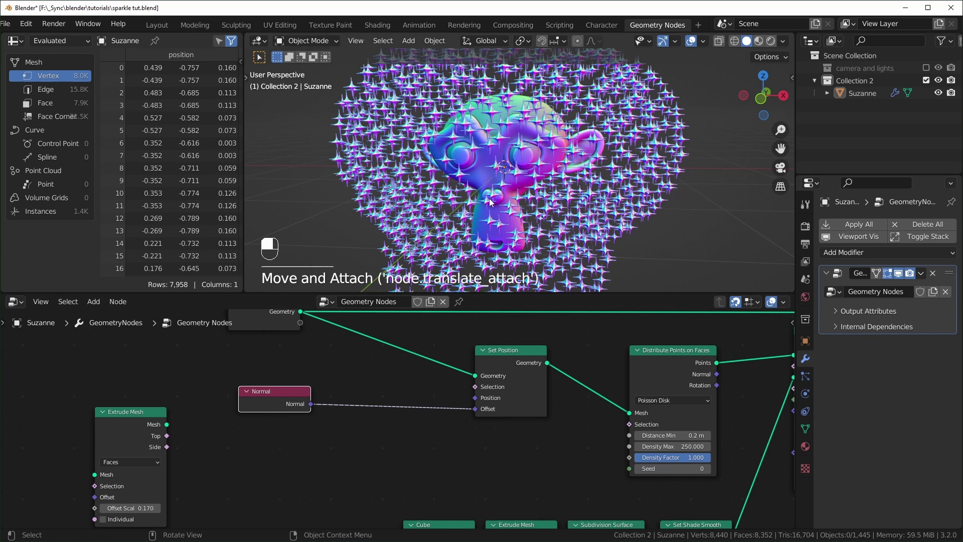
key(shift+a)
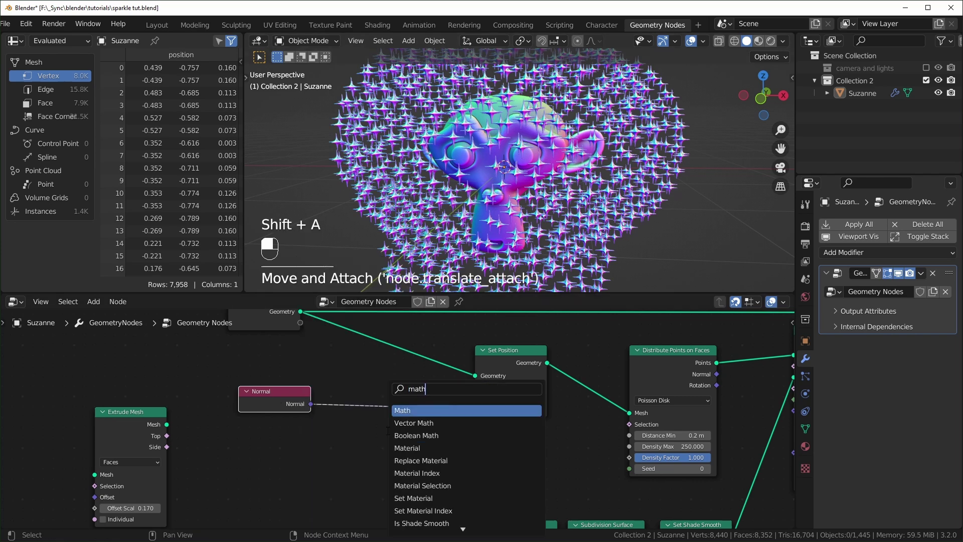
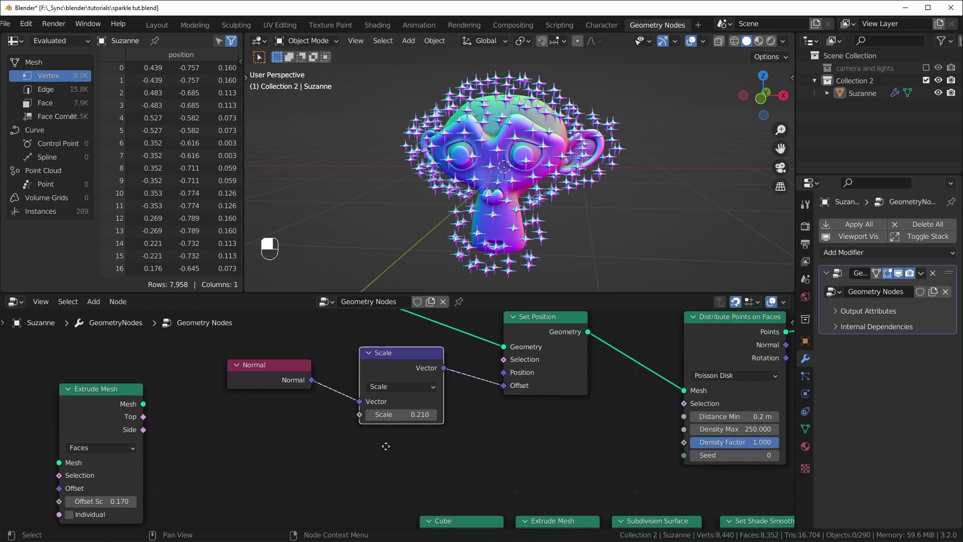
Set the Vector Math to Scale 0.21, wire it into Offset, and check the hovering stars in wireframe.
click(506, 217)
click(565, 216)
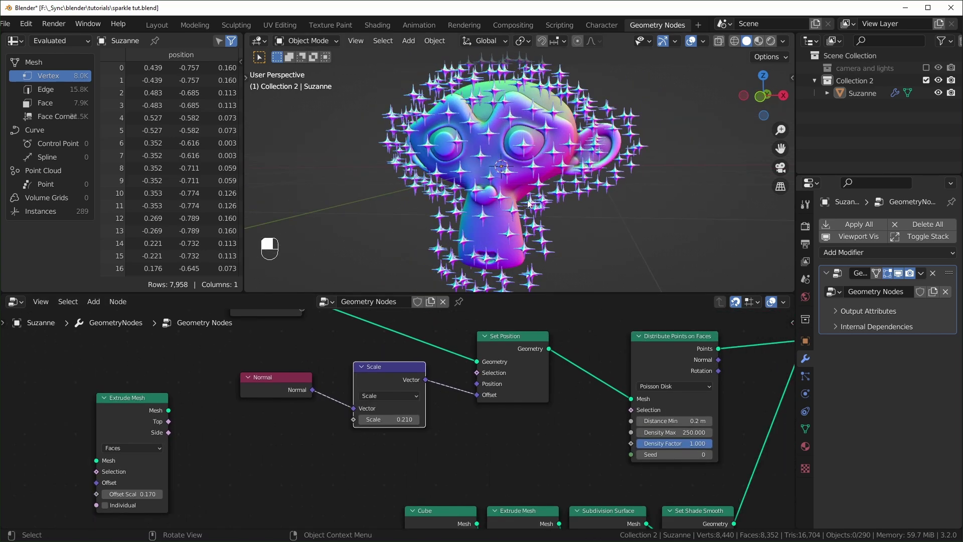
drag(650, 208, 505, 112)
key(shift+z)
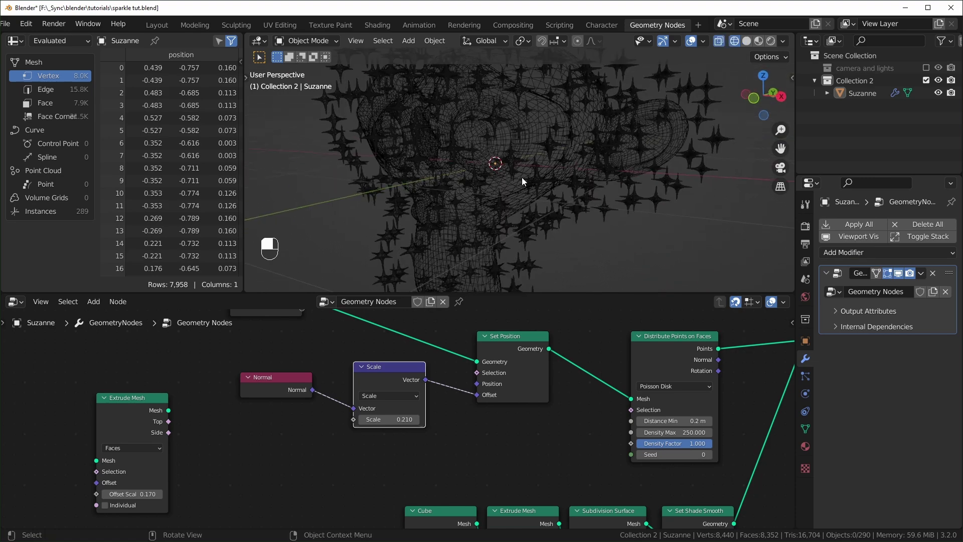
Return to solid shading and search for the Mesh Line node to add.
key(shift+z)
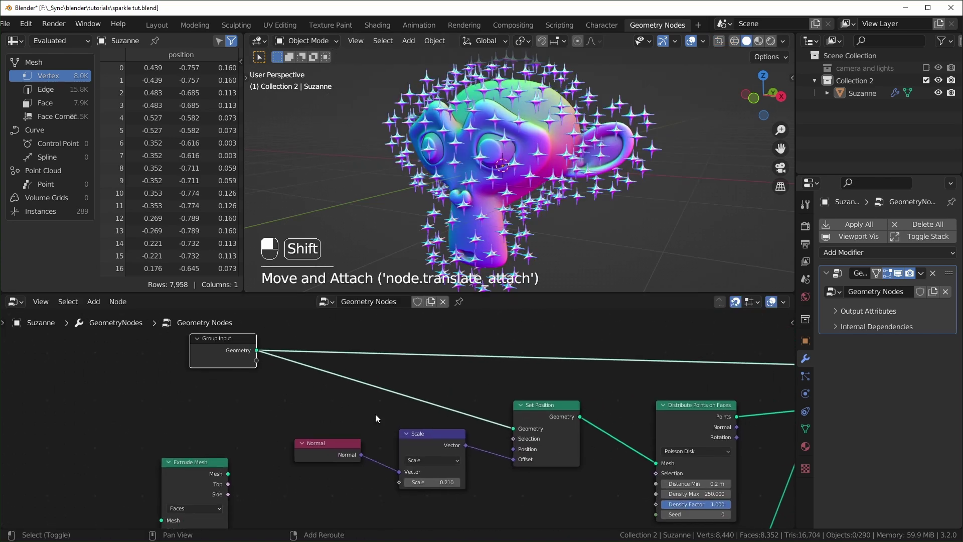
key(shift+a)
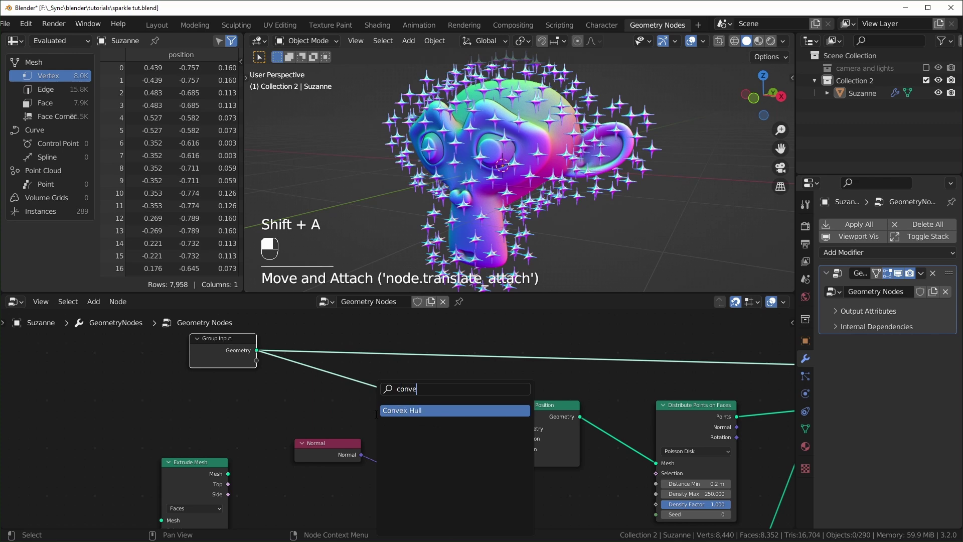
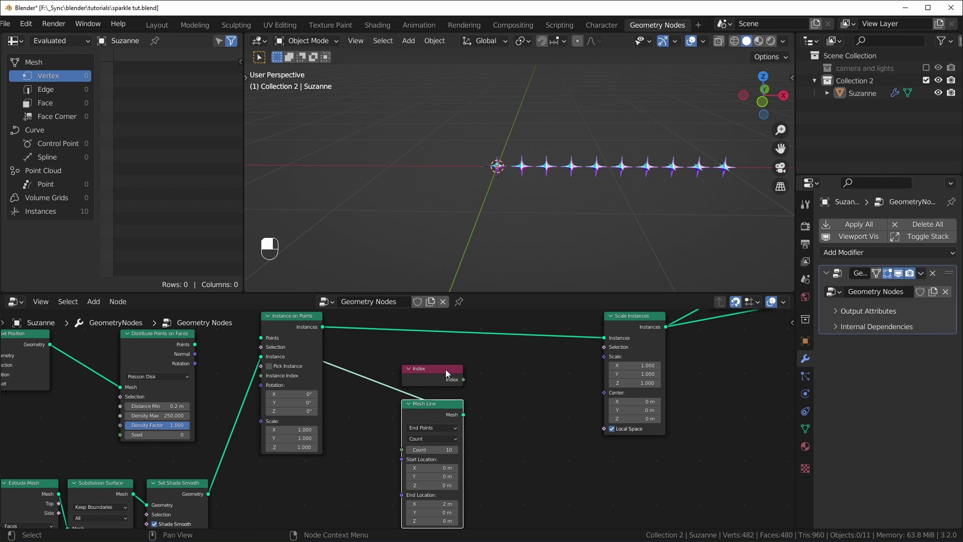
Inspect the index-scaled spike instances in the viewport and remove the test Mesh Line.
middle_click(544, 219)
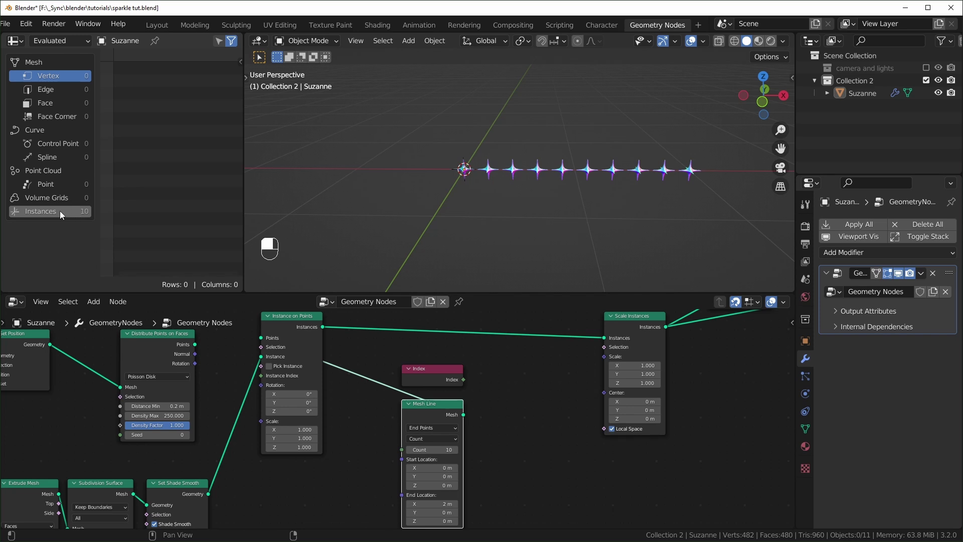
middle_click(465, 226)
drag(473, 224, 517, 168)
drag(457, 171, 452, 177)
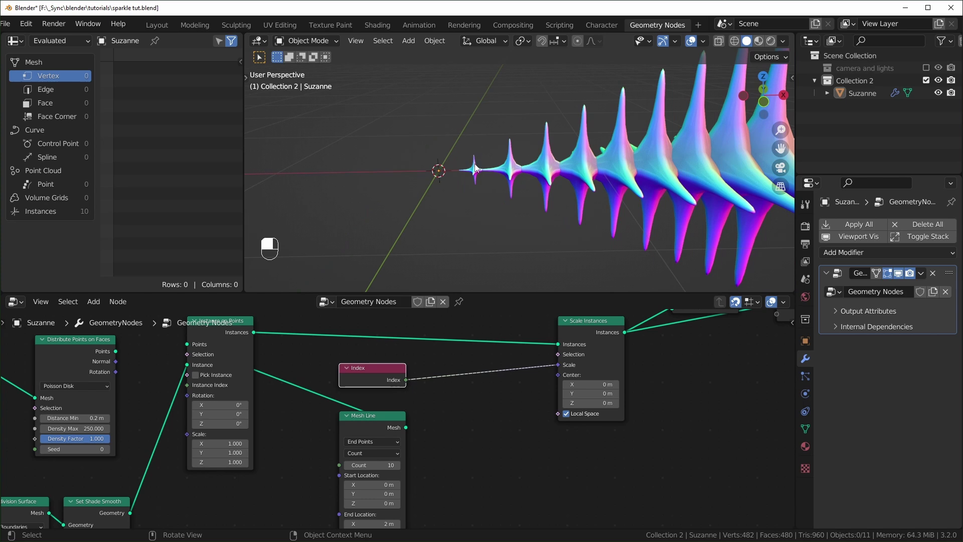
drag(477, 169, 503, 217)
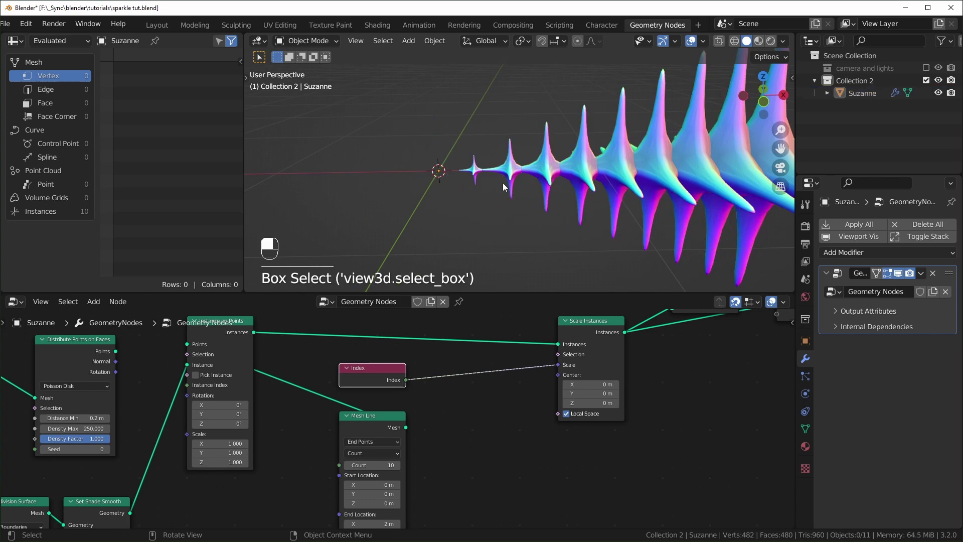
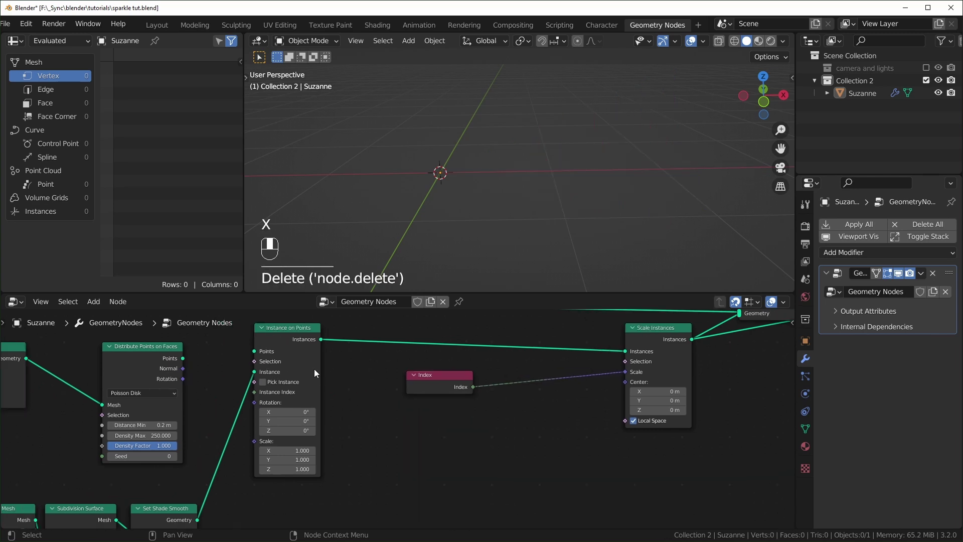
Reconnect Suzanne's scattered points so the head and sparkles show again.
click(258, 339)
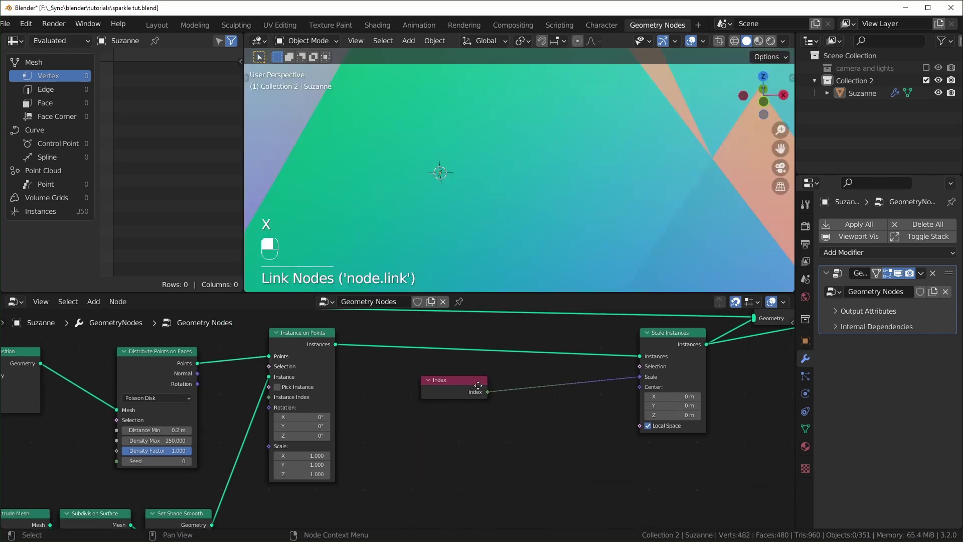
click(497, 394)
drag(513, 207, 568, 159)
drag(568, 160, 797, 449)
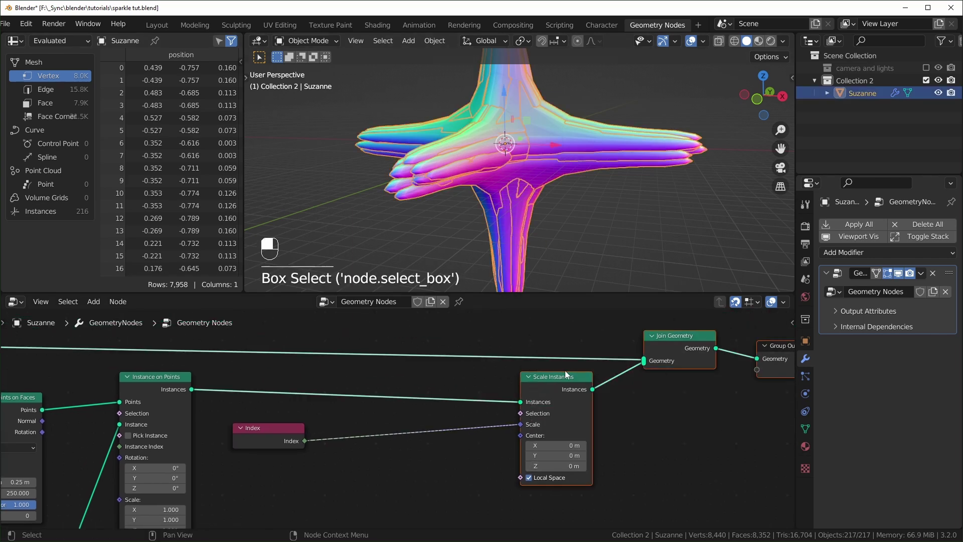
drag(650, 370, 561, 484)
Insert a Math node set to Modulo between Index and the Scale Instances scale.
key(shift+a)
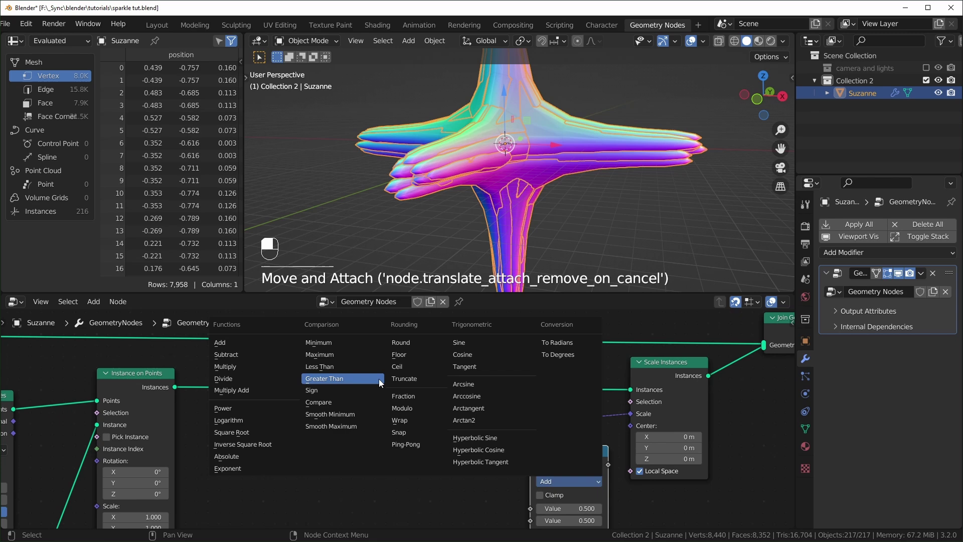
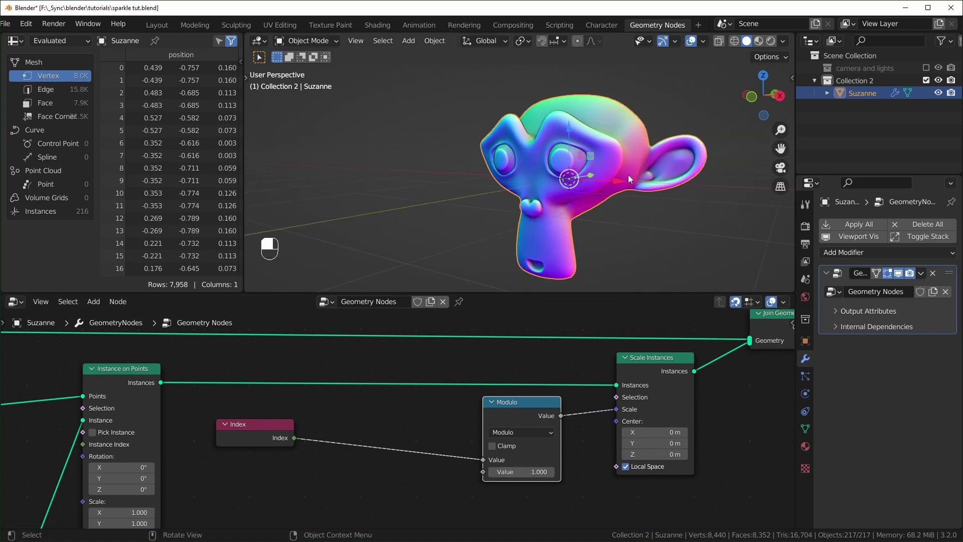
middle_click(510, 415)
Duplicate the Modulo math node and reach its operation list to make it an Add.
key(shift+d)
click(384, 435)
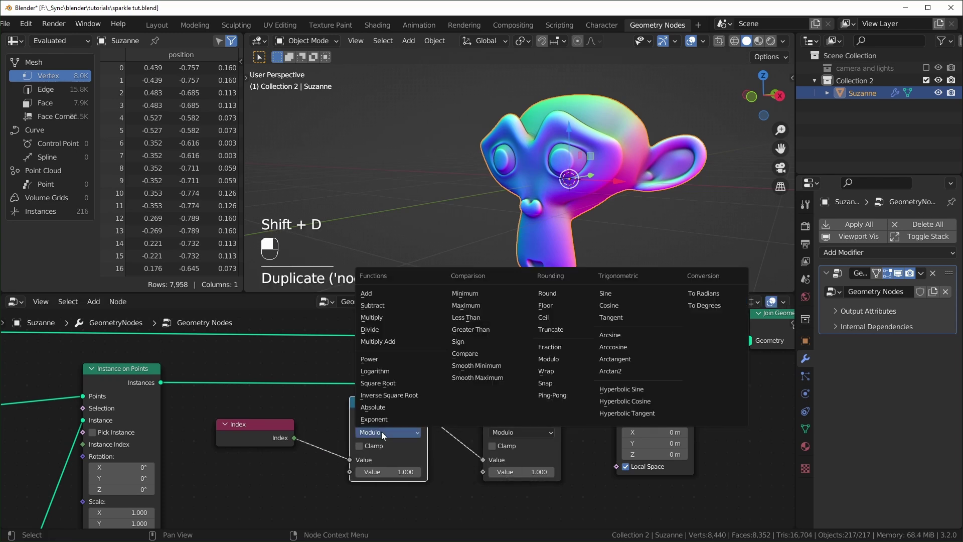
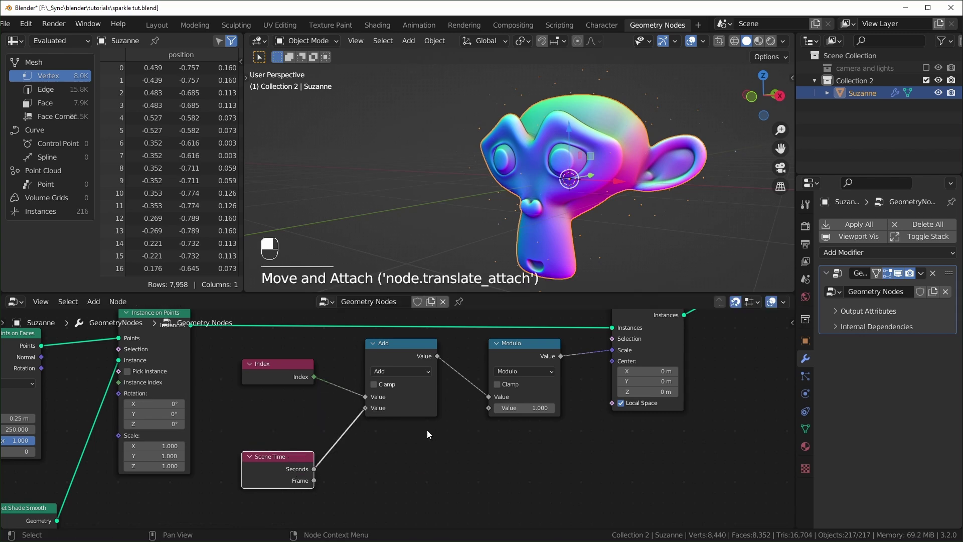
Play the animation to watch the stars grow and shrink, then stop playback.
key(space)
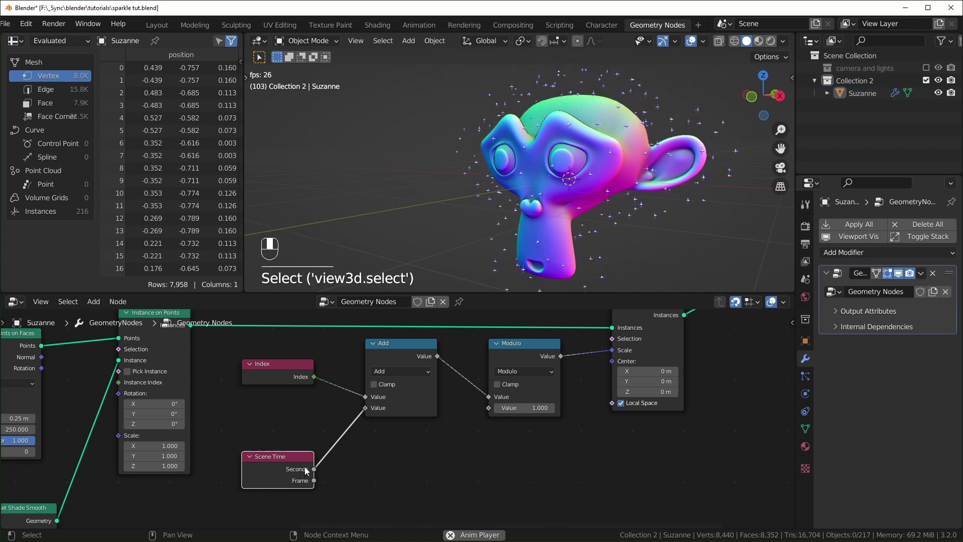
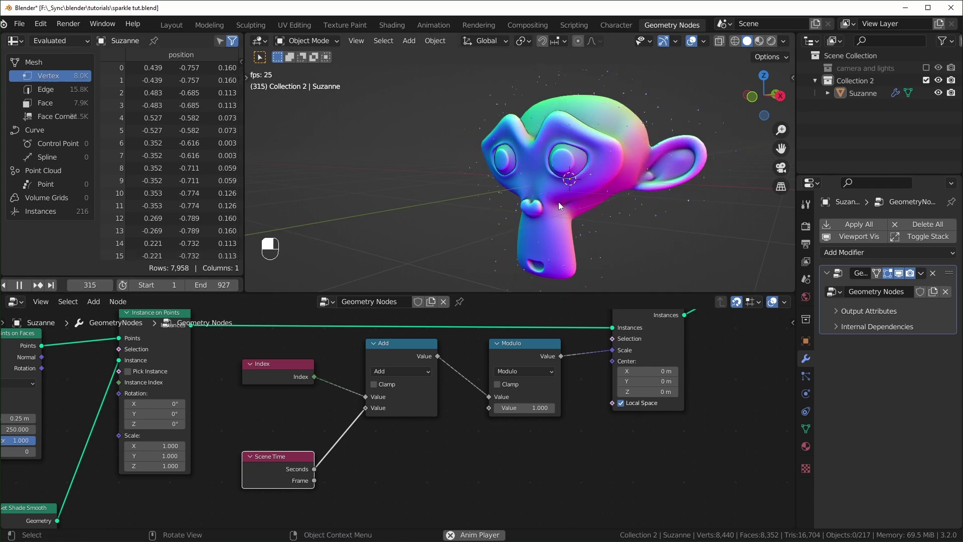
drag(538, 370, 551, 248)
key(space)
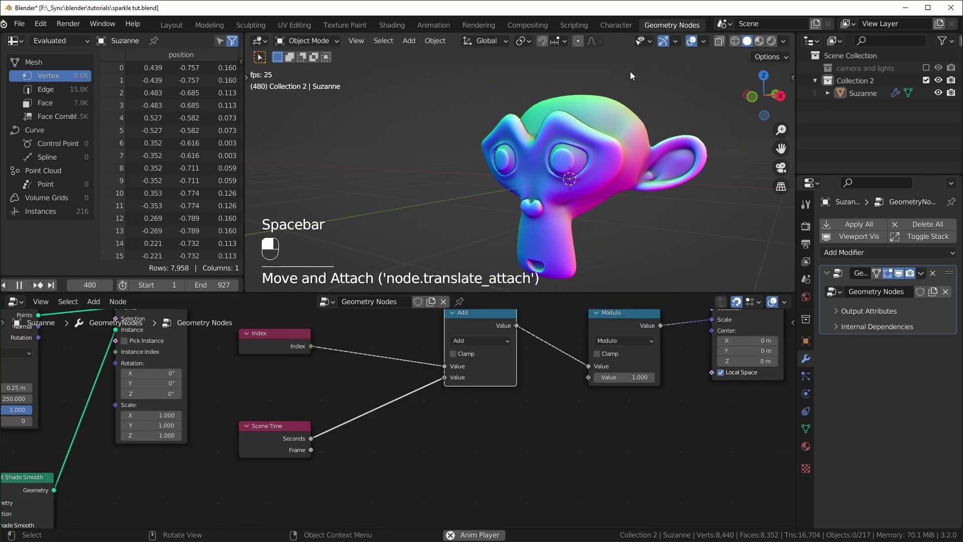
Route Scene Time seconds through a Divide node (divisor 1.000) into the Add node, undoing a stray duplicate.
key(space)
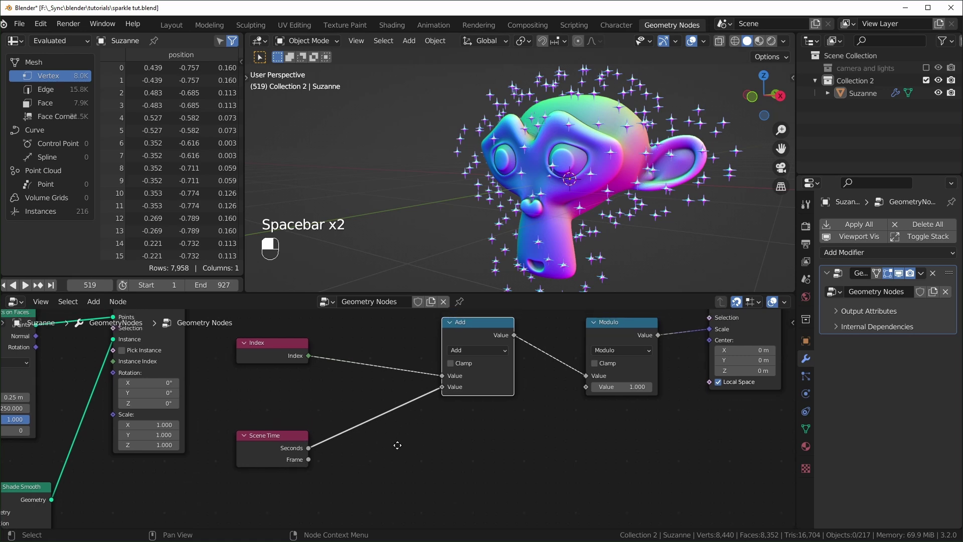
drag(483, 338, 397, 434)
key(shift+d)
drag(397, 434, 463, 319)
key(ctrl+z)
key(ctrl+z)
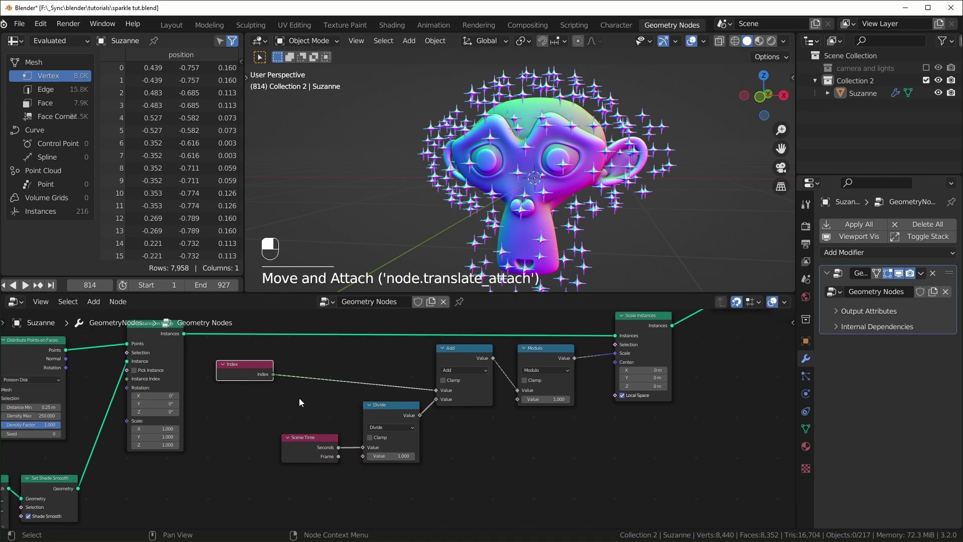
Add an Attribute Statistic node set to Instance and wire its Max into the Divide divisor.
key(shift+a)
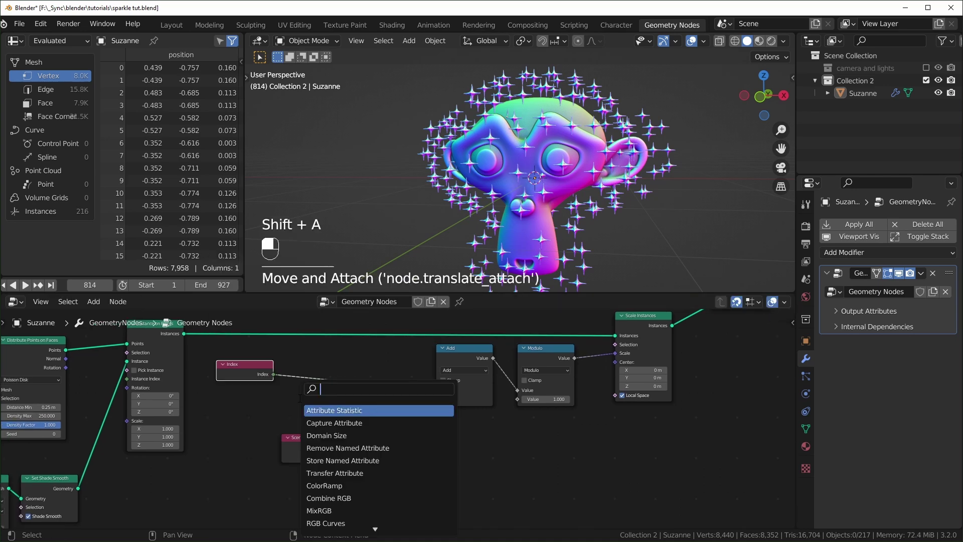
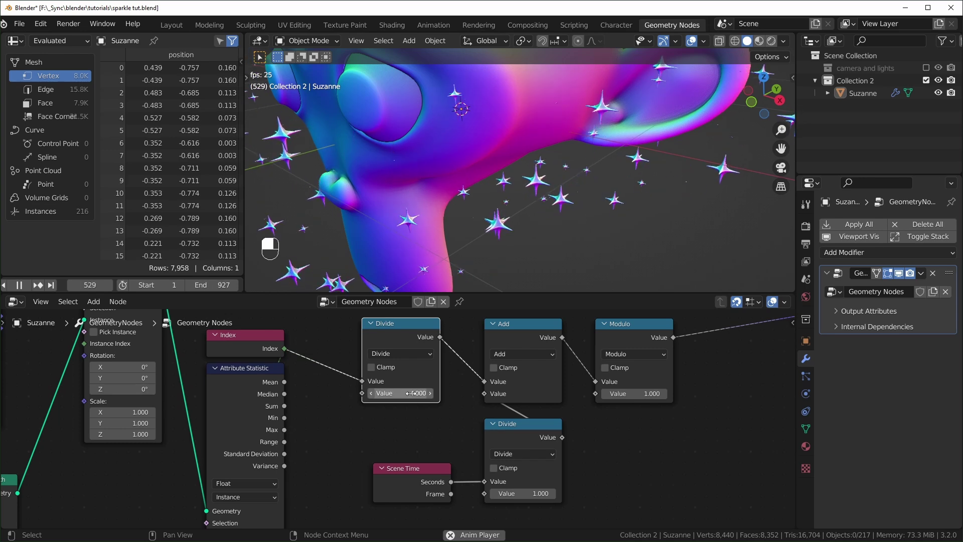
key(space)
click(539, 201)
drag(471, 209, 584, 180)
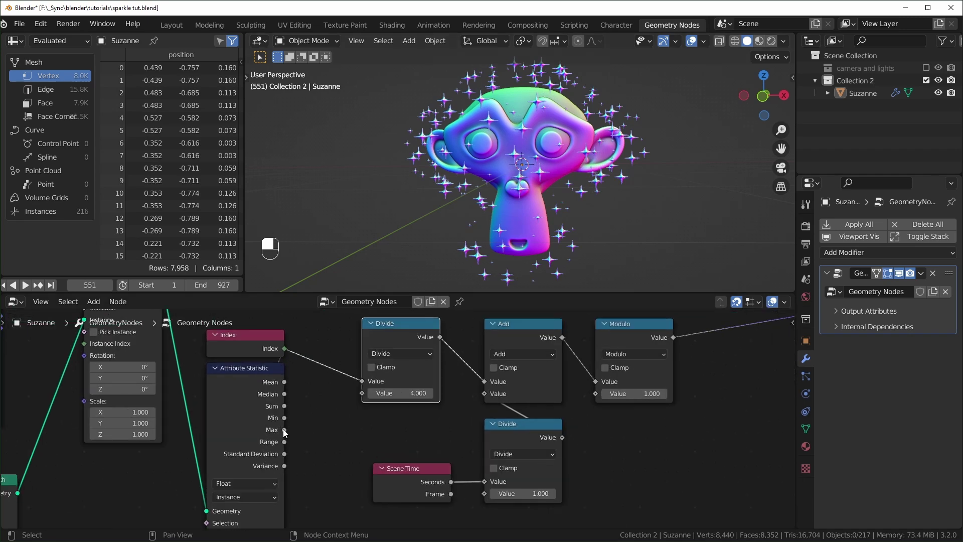
Rearrange the node links and preview the animation with the new divisor.
drag(315, 405, 679, 237)
key(space)
drag(679, 237, 625, 219)
drag(625, 219, 636, 387)
key(space)
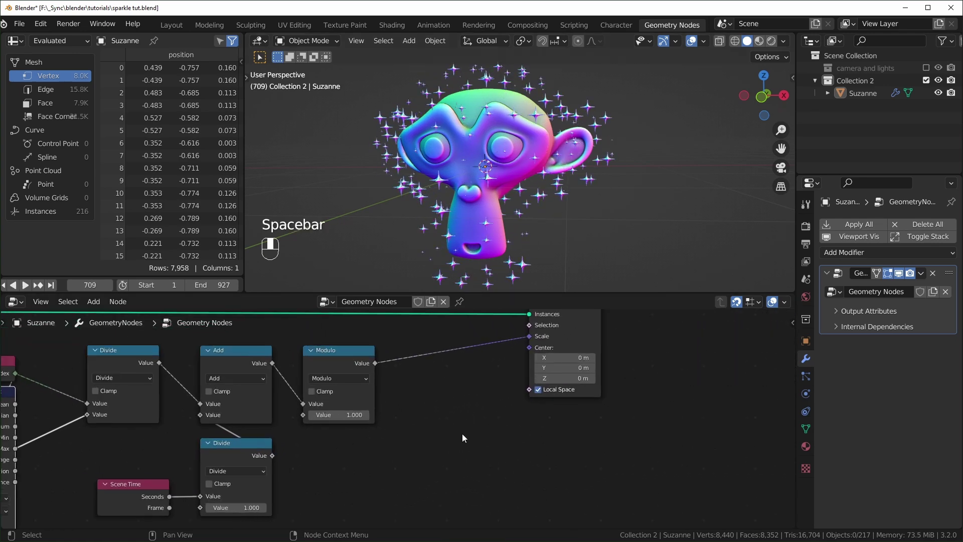
Insert a clamped Map Range node after the Modulo and adjust its From Max value.
key(shift+a)
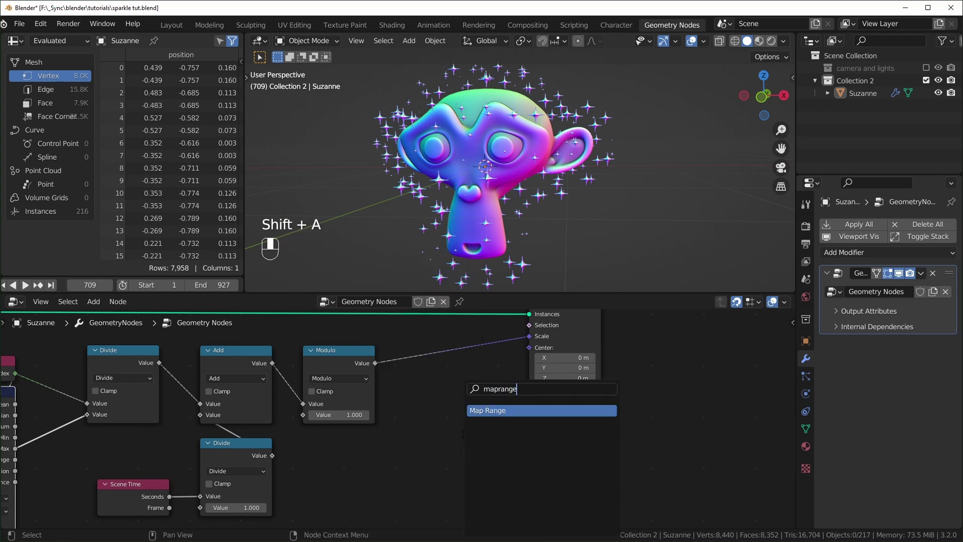
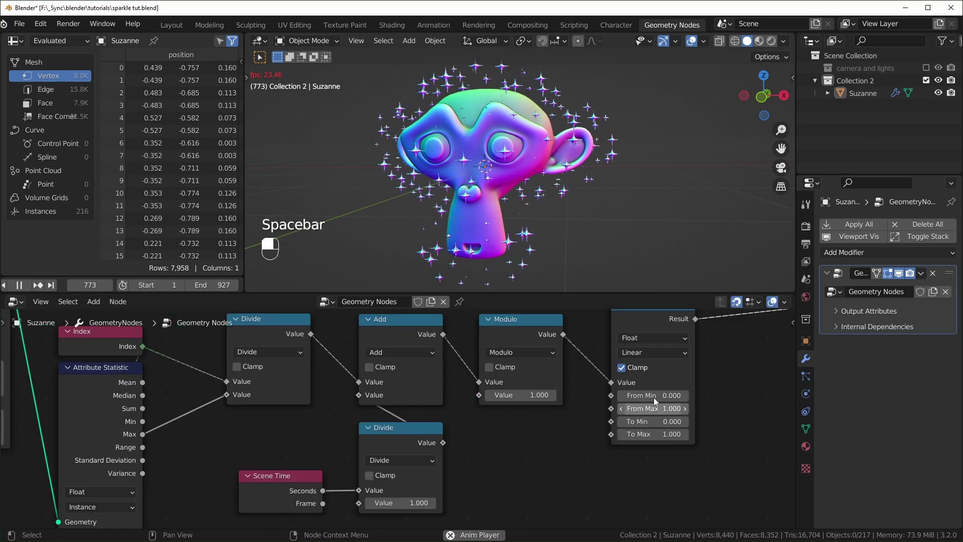
key(space)
drag(452, 166, 570, 198)
click(571, 199)
middle_click(579, 199)
drag(557, 205, 592, 136)
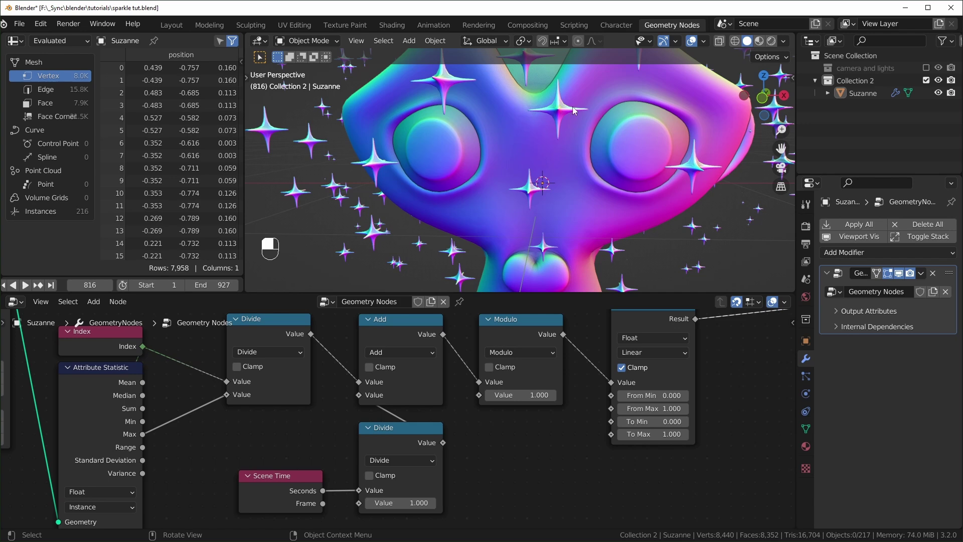
key(space)
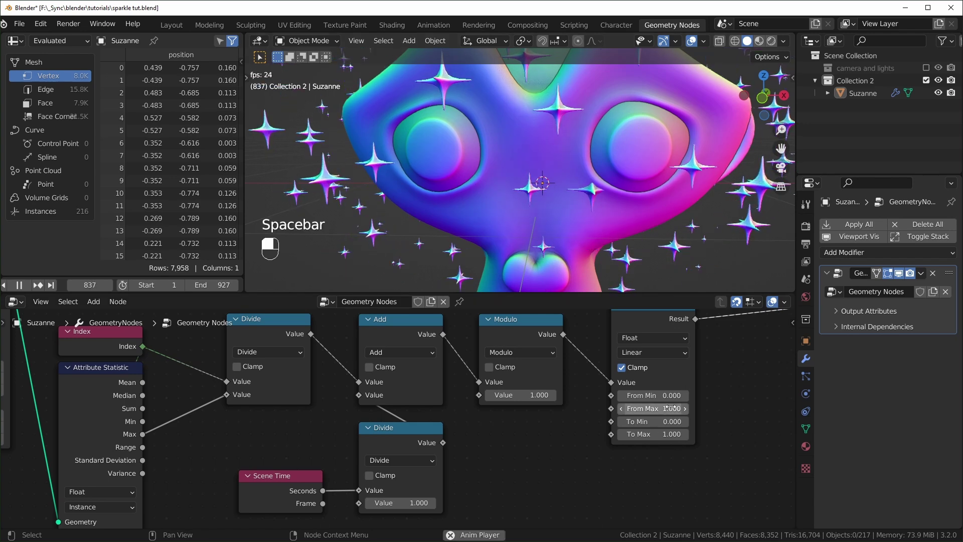
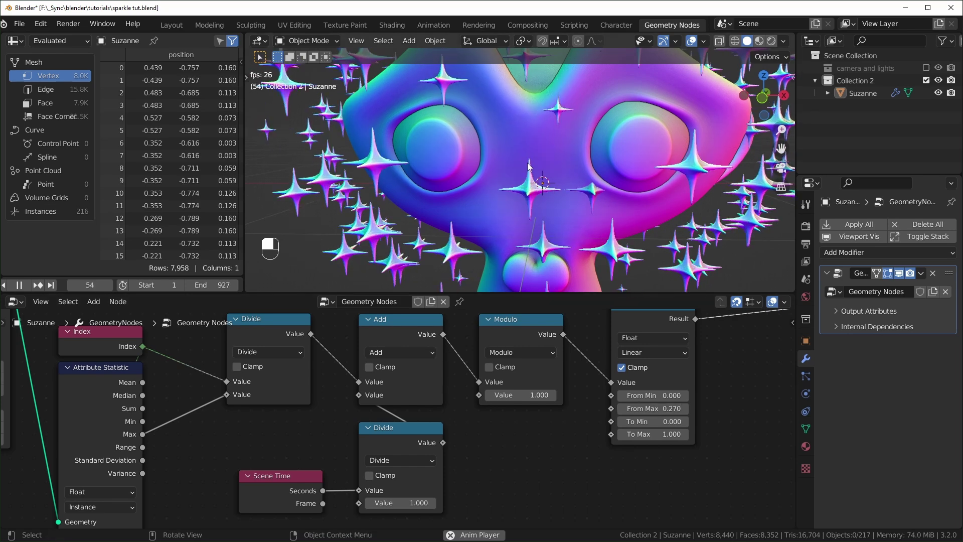
drag(550, 190, 545, 145)
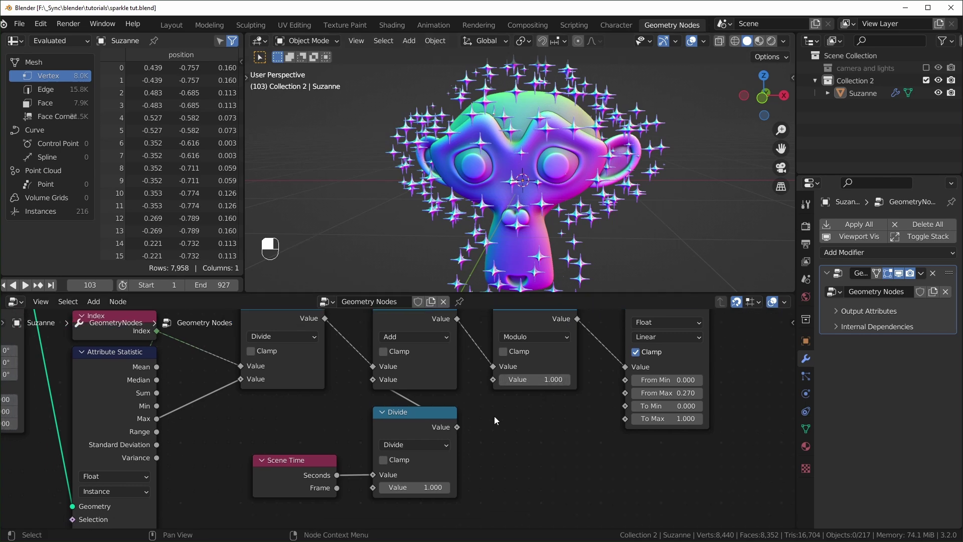
Wire a node value into Map Range From Max and preview the pulsing stars.
click(409, 428)
drag(409, 428, 199, 412)
key(shift+d)
drag(200, 412, 576, 156)
key(ctrl+z)
key(space)
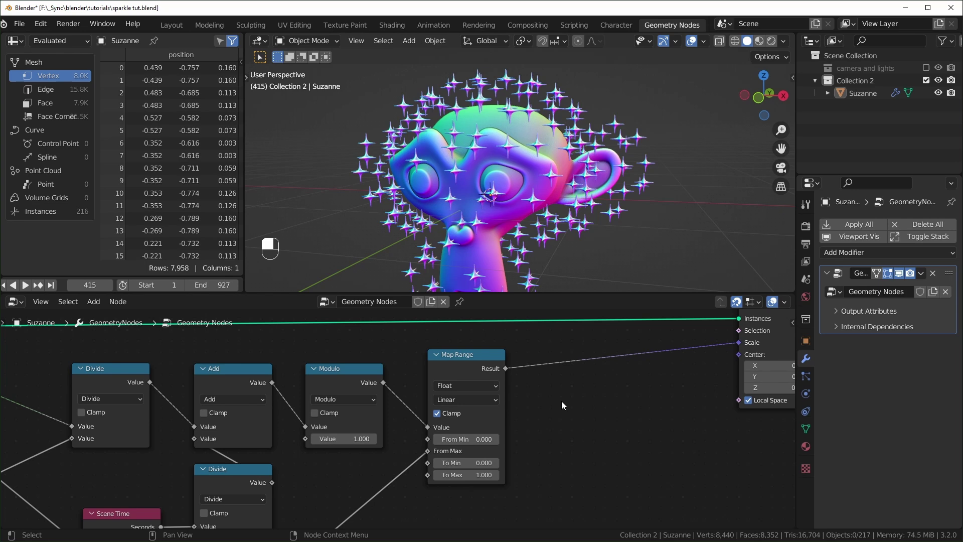
Search 'float' in the add-node list to bring in a Float Curve node.
key(shift+a)
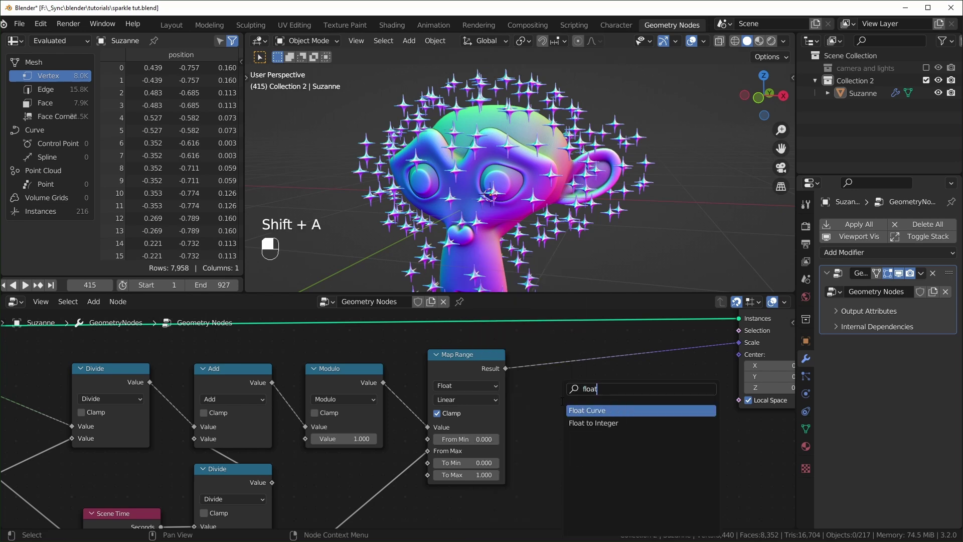
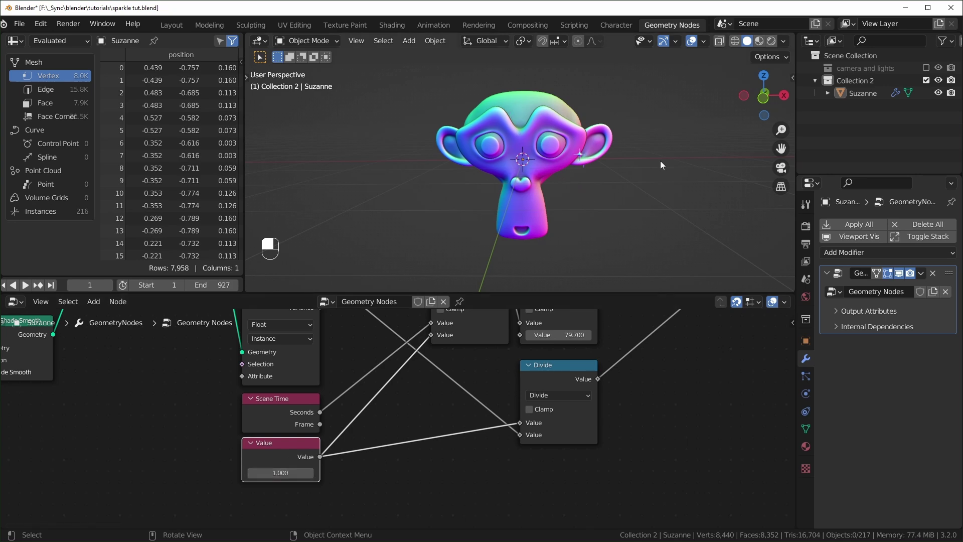
Duplicate a math node as an Add of 1.000 and drop it onto the statistic Max link.
drag(602, 166, 422, 418)
click(419, 421)
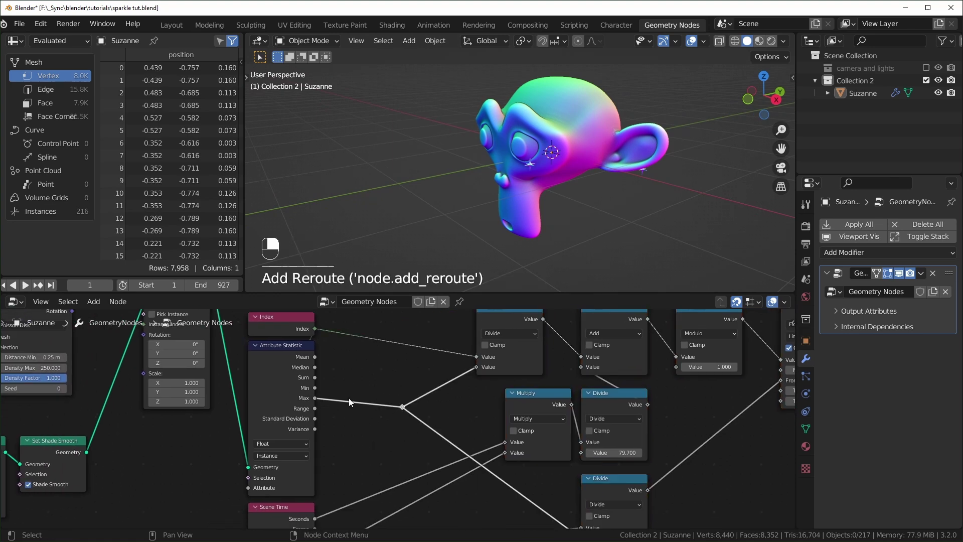
drag(421, 396, 394, 406)
middle_click(514, 319)
right_click(514, 319)
key(shift+d)
drag(387, 404, 395, 406)
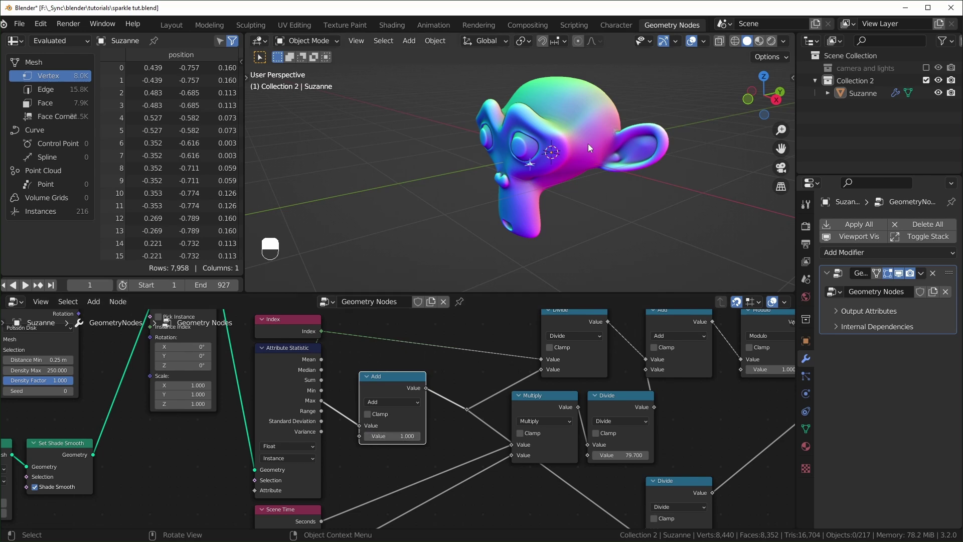
Connect the arched Float Curve output into Scale Instances so it drives the star scale.
middle_click(669, 216)
drag(559, 195, 578, 339)
middle_click(491, 390)
right_click(491, 391)
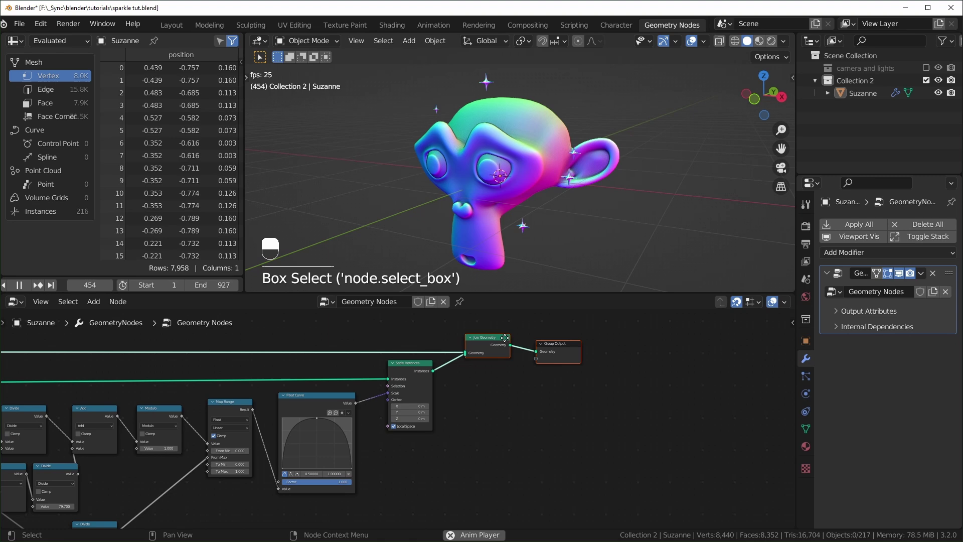
Add a Set Material node between Scale Instances and the Group Output.
key(shift+a)
key(s)
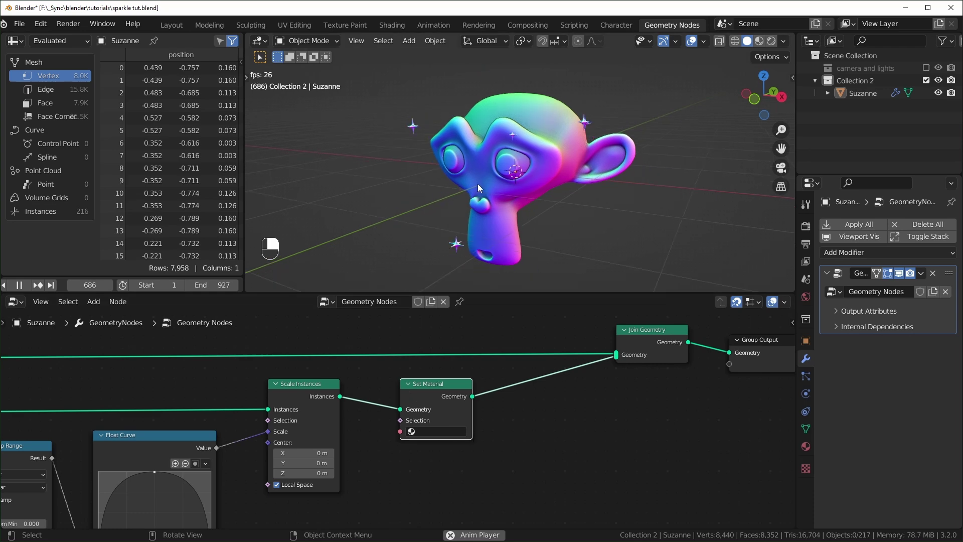
Create a new Principled BSDF material for Suzanne in the Material properties.
drag(582, 156, 894, 284)
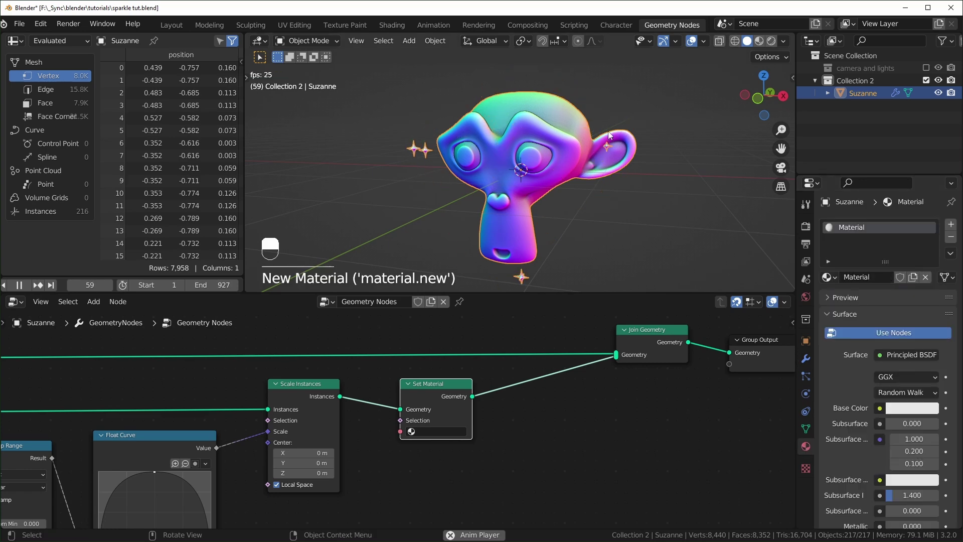
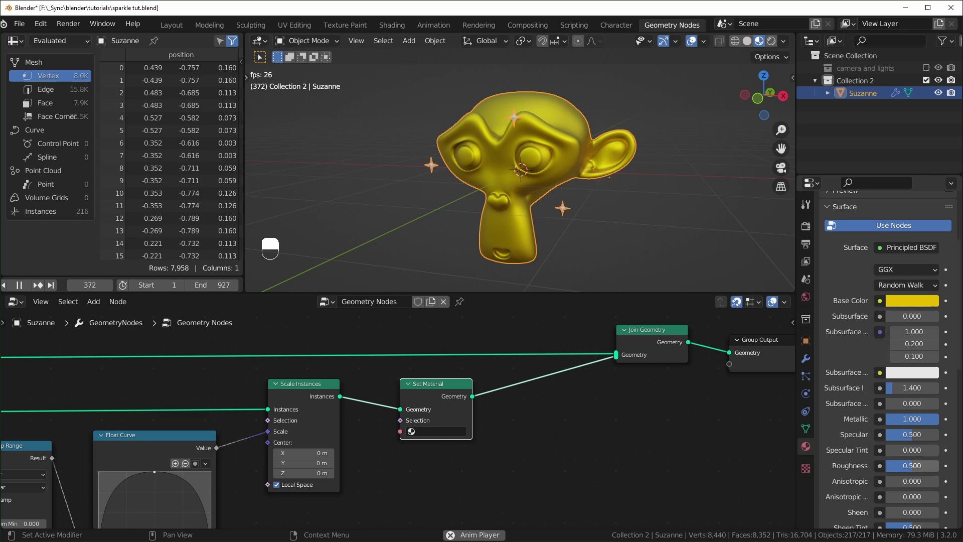
Add a second material 'sparkle' with an Emission surface and strength 5.000.
middle_click(594, 213)
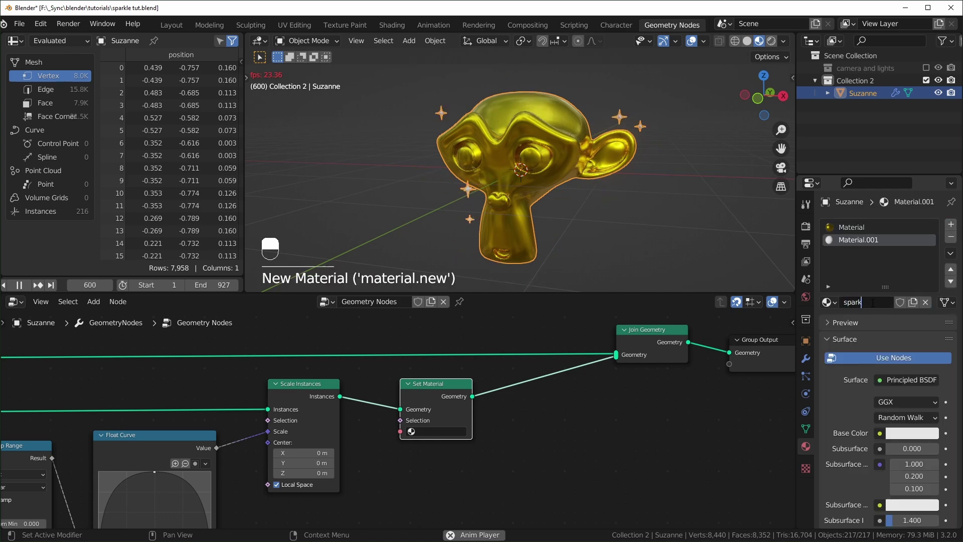
drag(679, 203, 796, 142)
drag(911, 383, 795, 142)
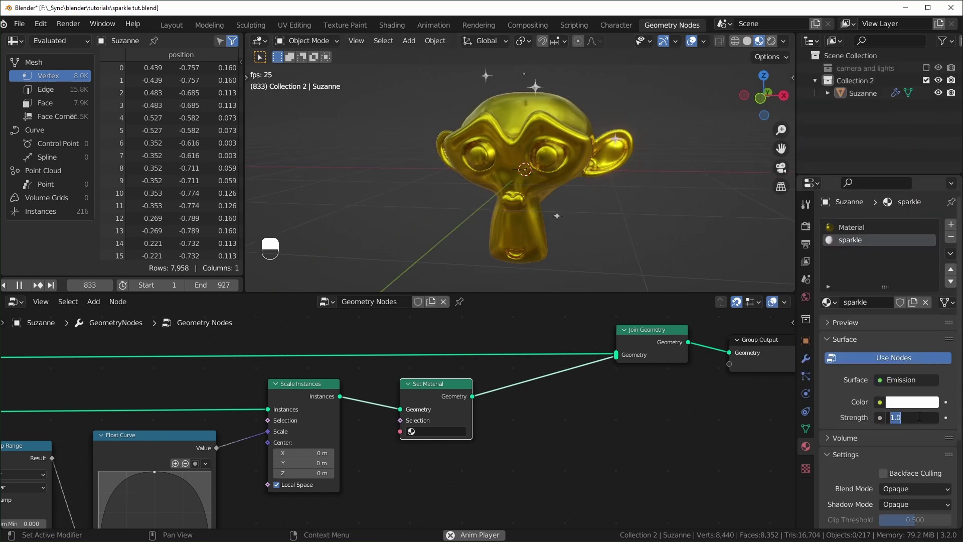